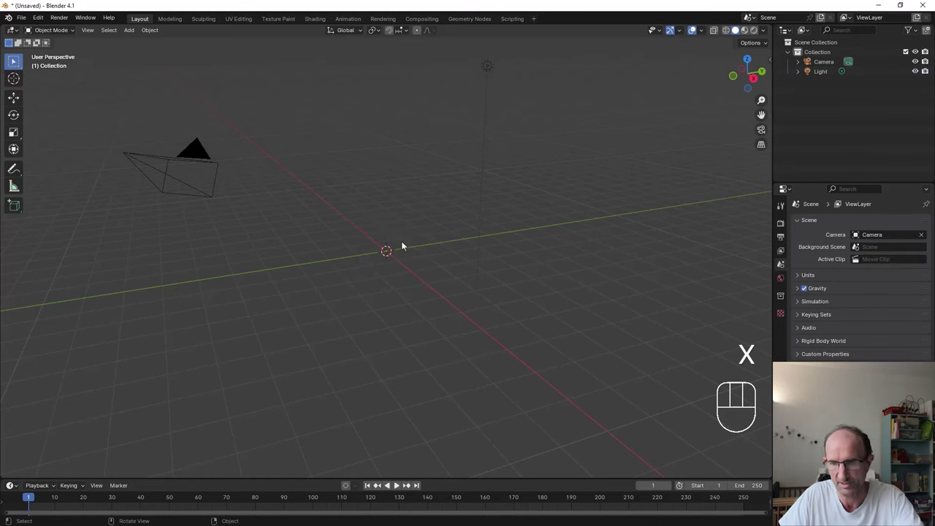
In front view, add the lab-glassware photo as a reference, scale it up and raise it along Z
key("KP_1")
key("shift+a")
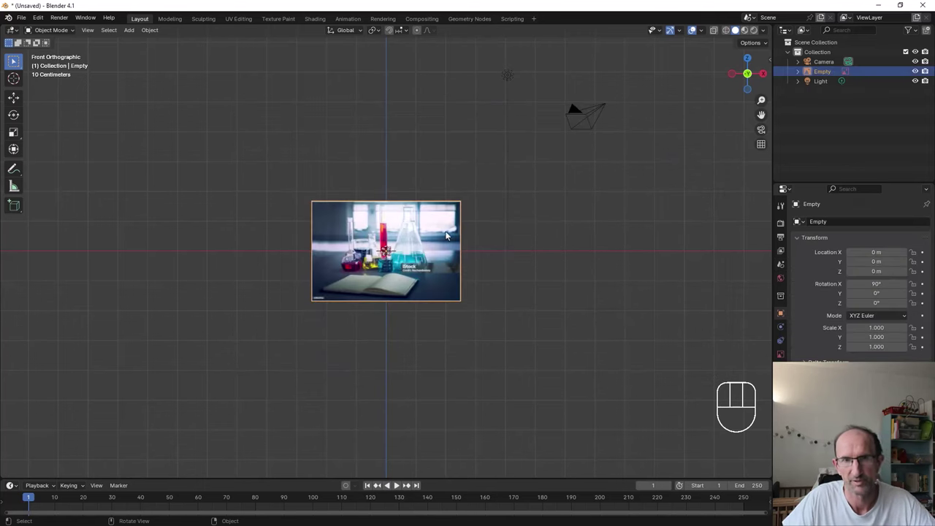
key("s")
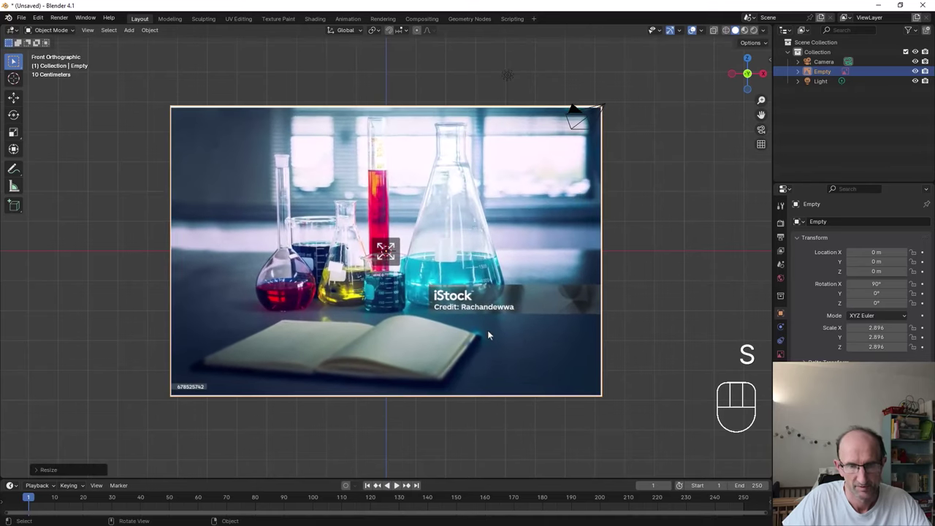
key("g")
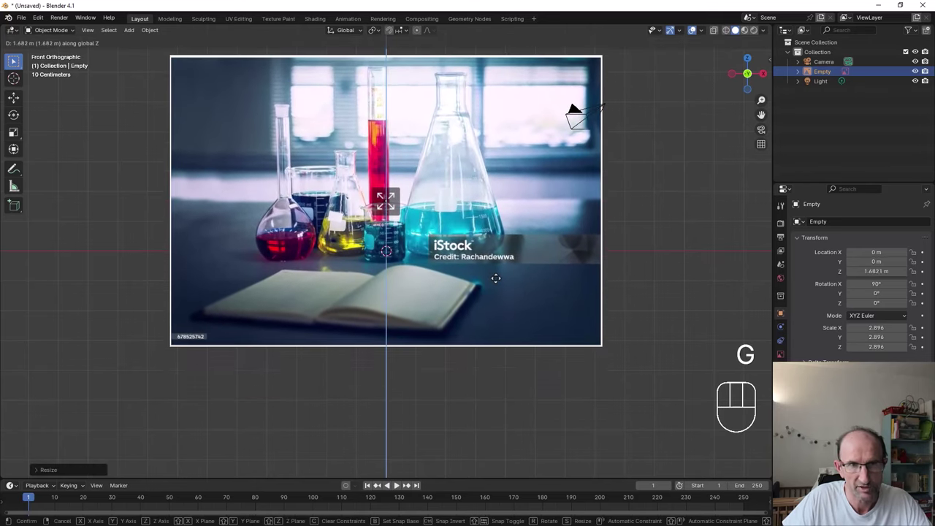
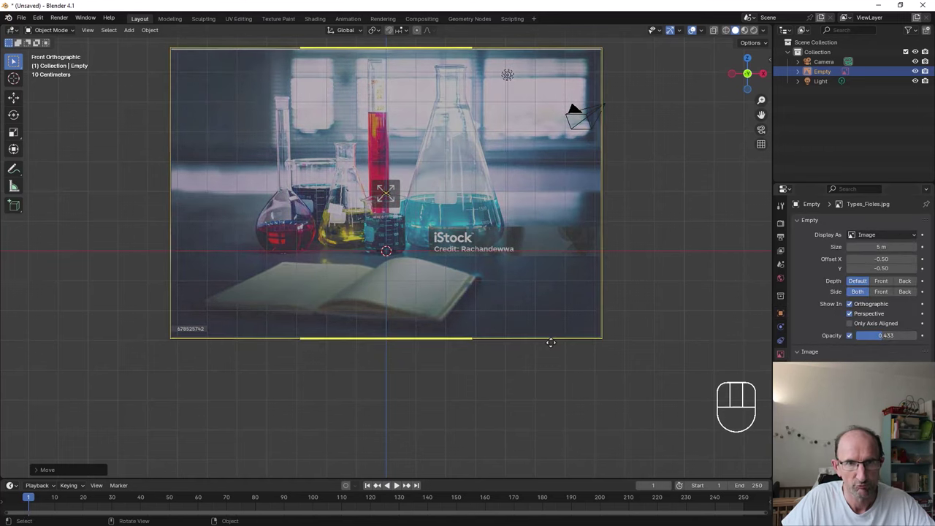
Place the reference above the floor line, recentre the view and check the scene settings
key("g")
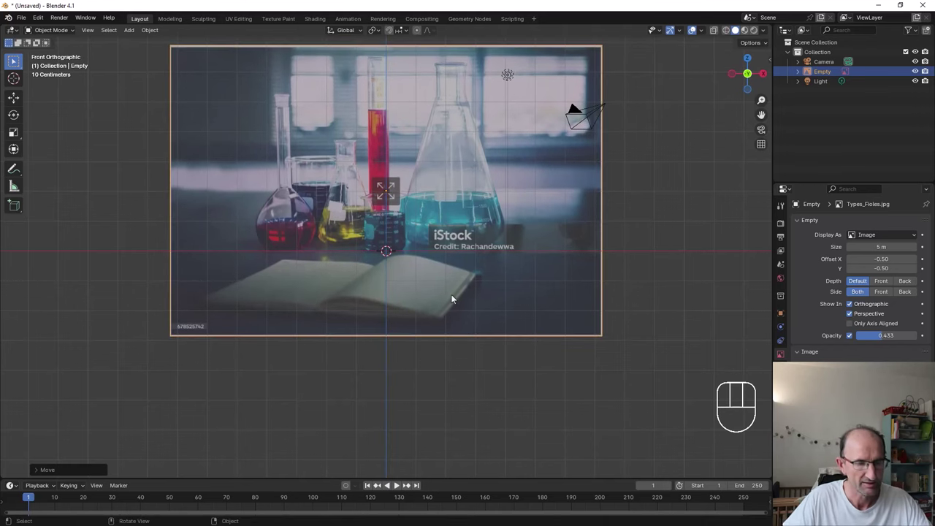
left_click_drag(473, 294, 523, 311)
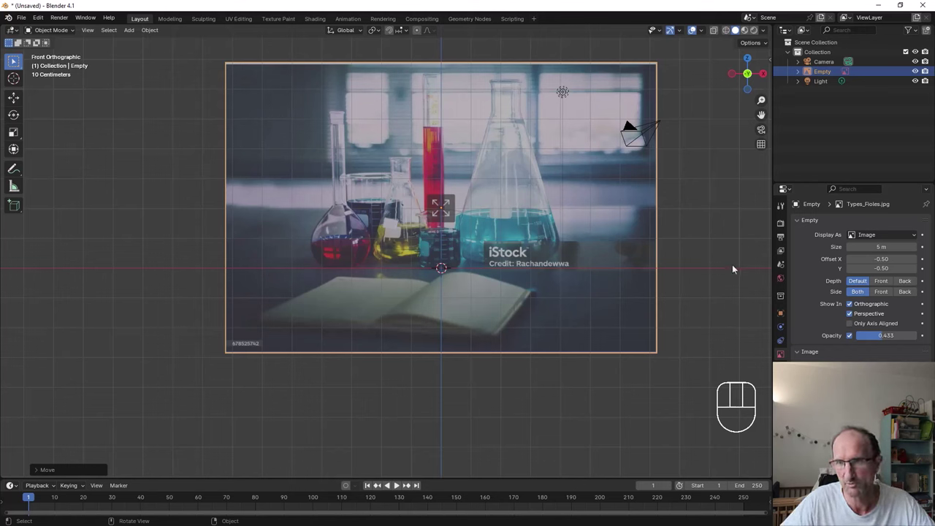
left_click(790, 270)
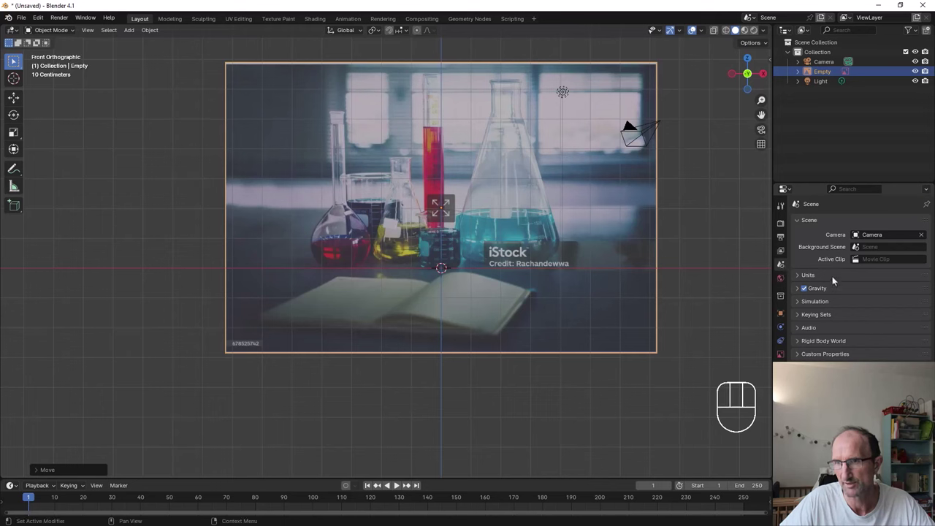
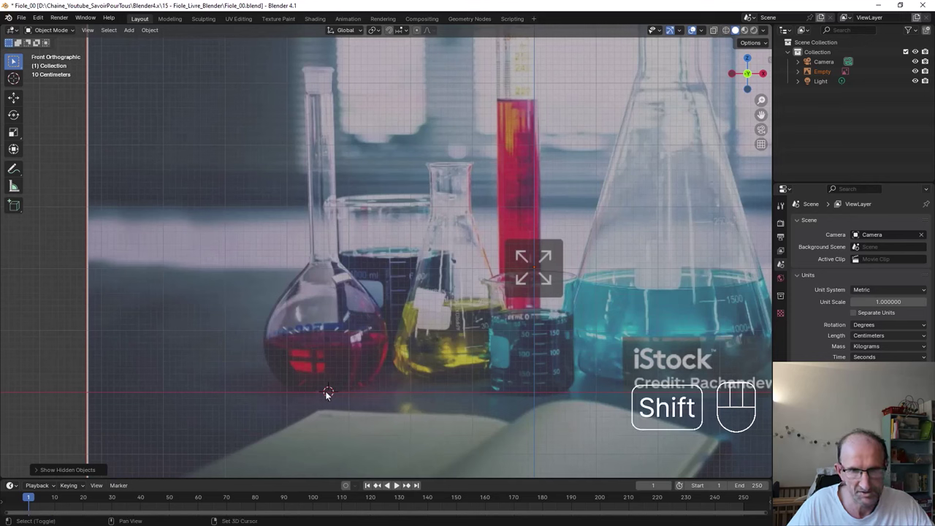
Add a circle mesh at the flask's base and extrude its walls upward in Edit Mode
key("shift+a")
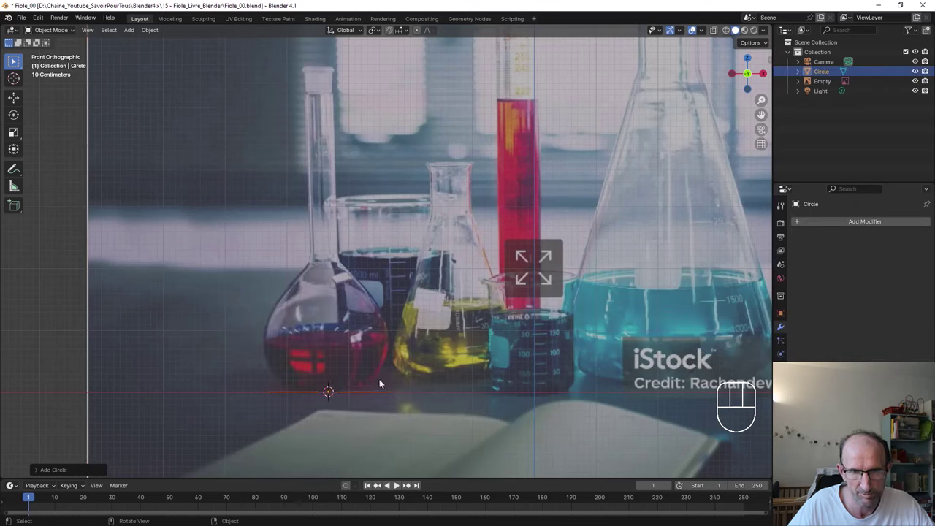
key("Tab")
key("e")
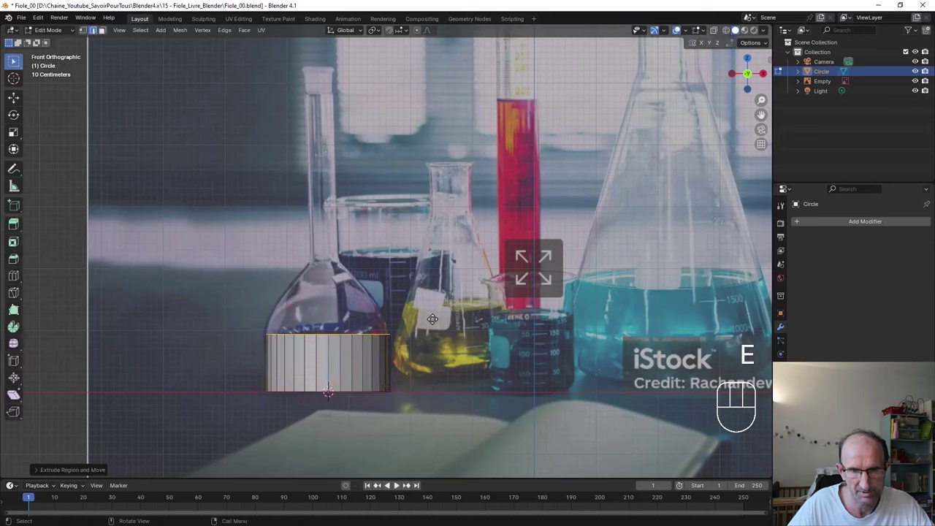
key("e")
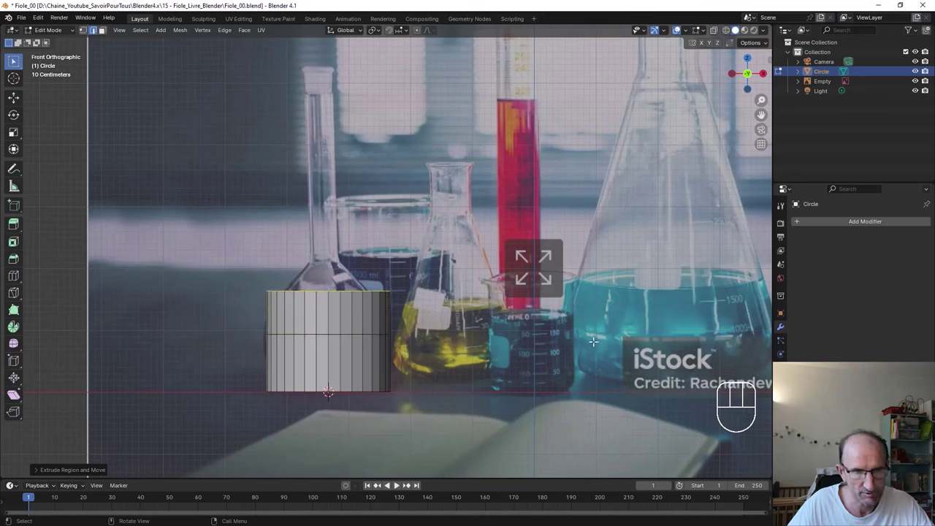
Taper the top ring into a cone-shaped shoulder and extrude a neck from its narrow opening
key("s")
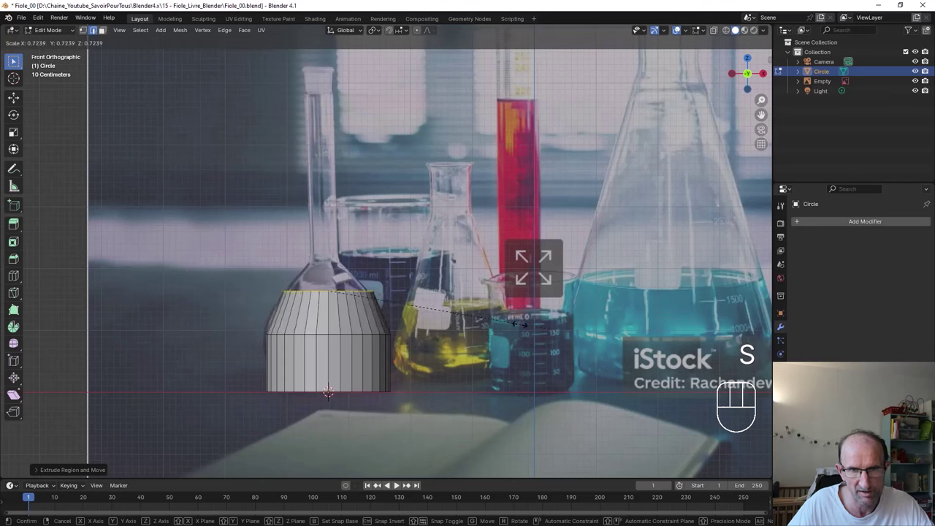
key("e")
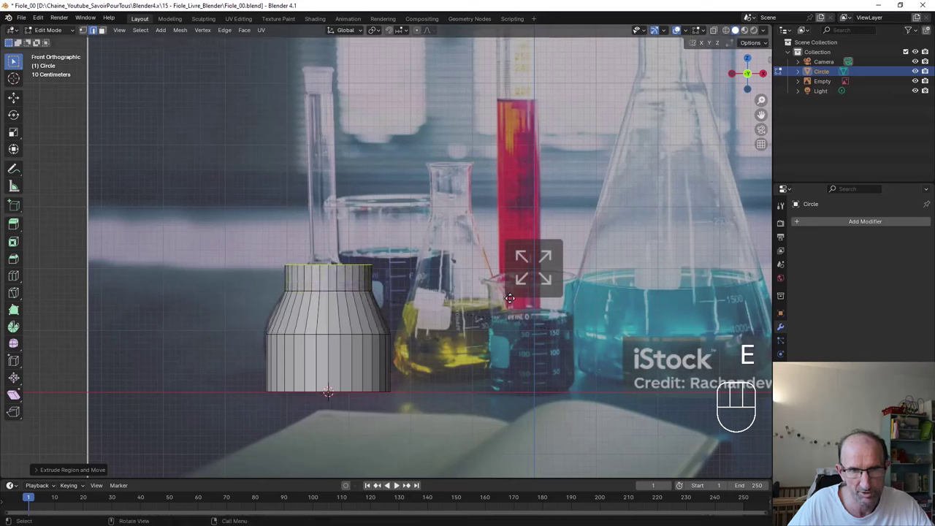
key("s")
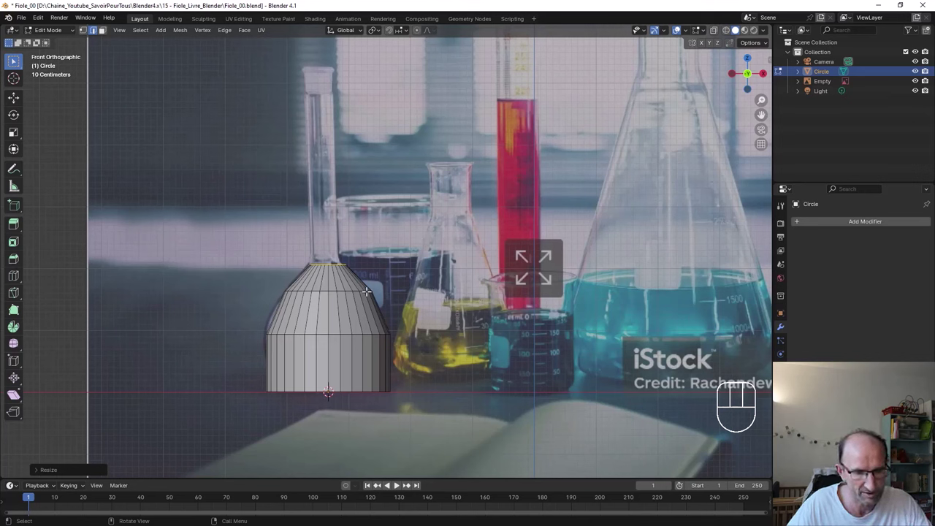
key("e")
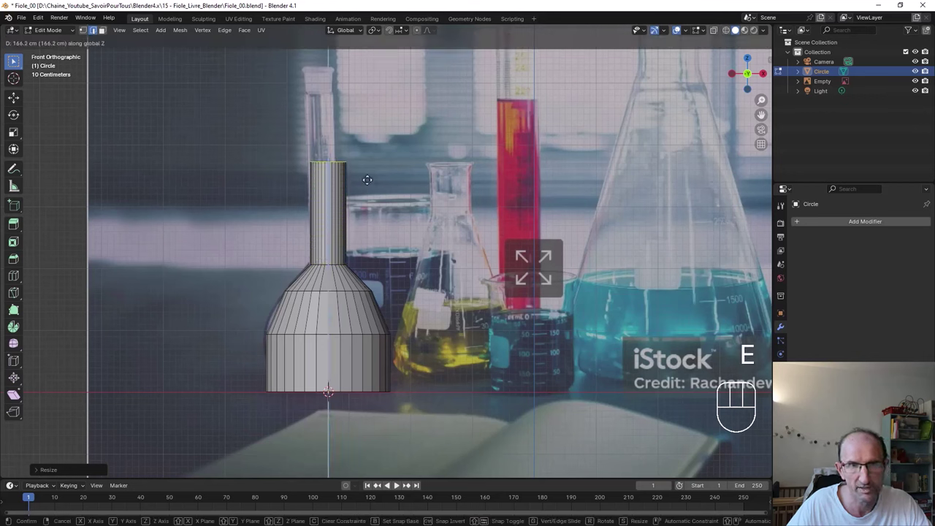
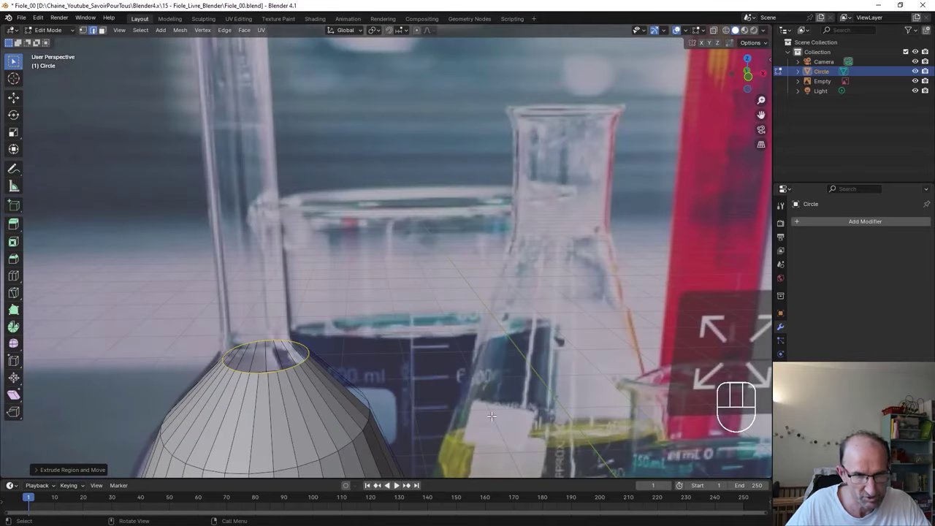
Undo the stray extrusion, shrink the top ring into a narrow opening and extrude a long neck upward
key("s")
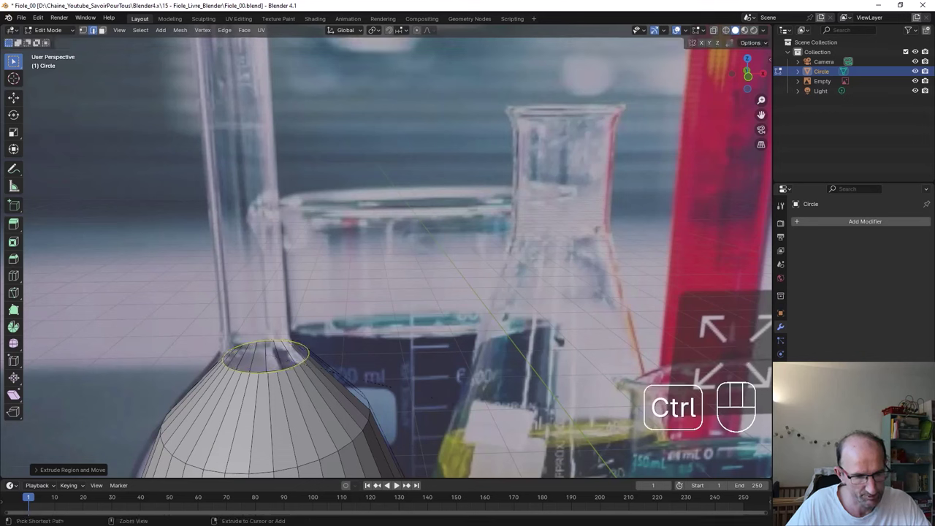
key("ctrl+z")
key("ctrl+z")
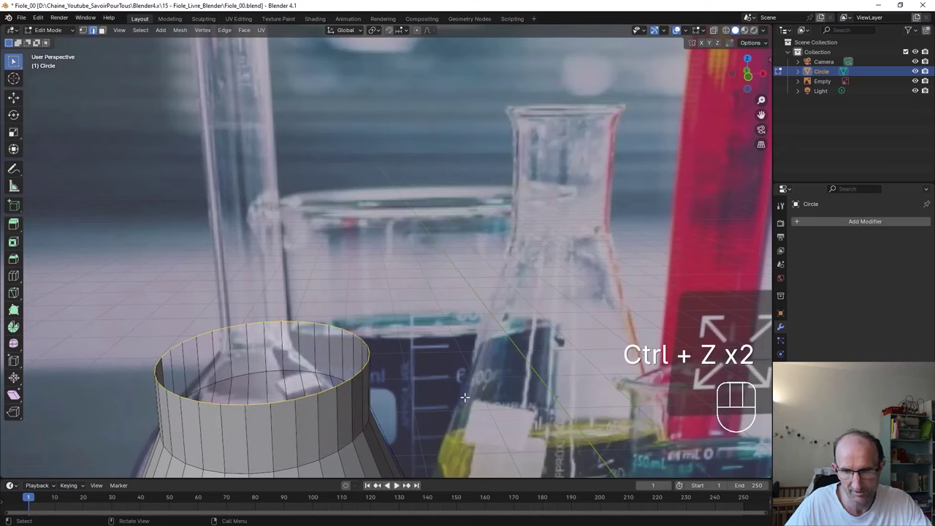
key("KP_1")
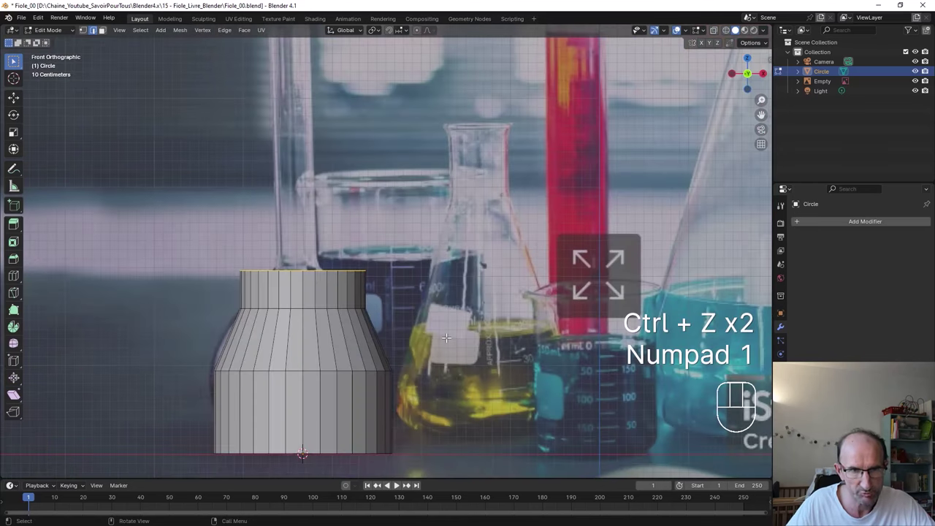
key("s")
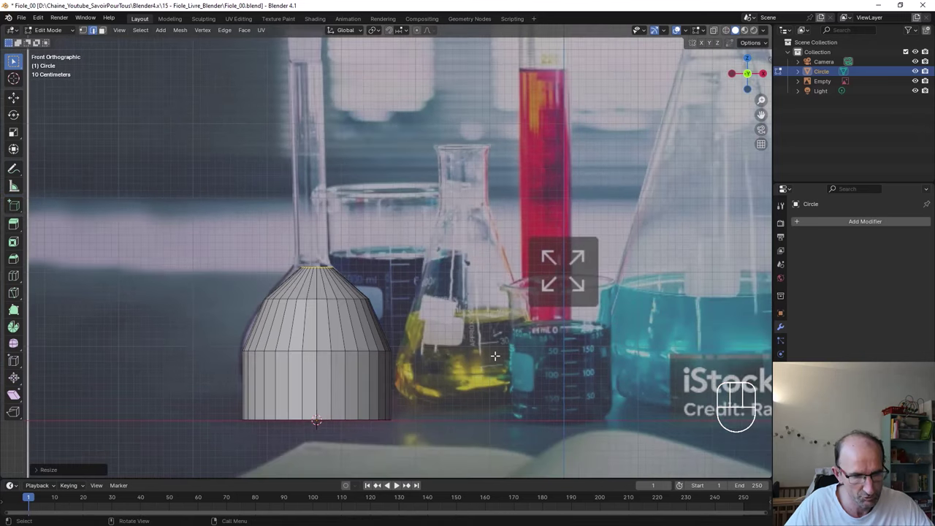
key("e")
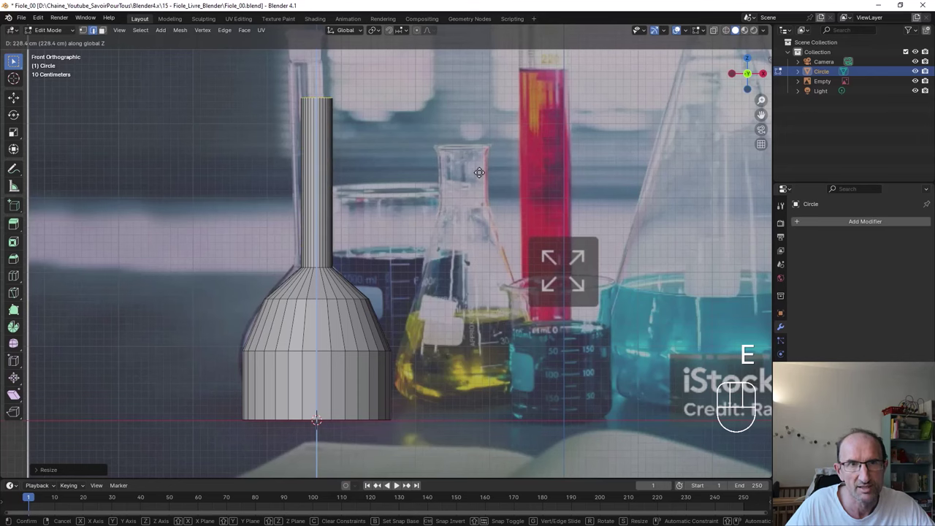
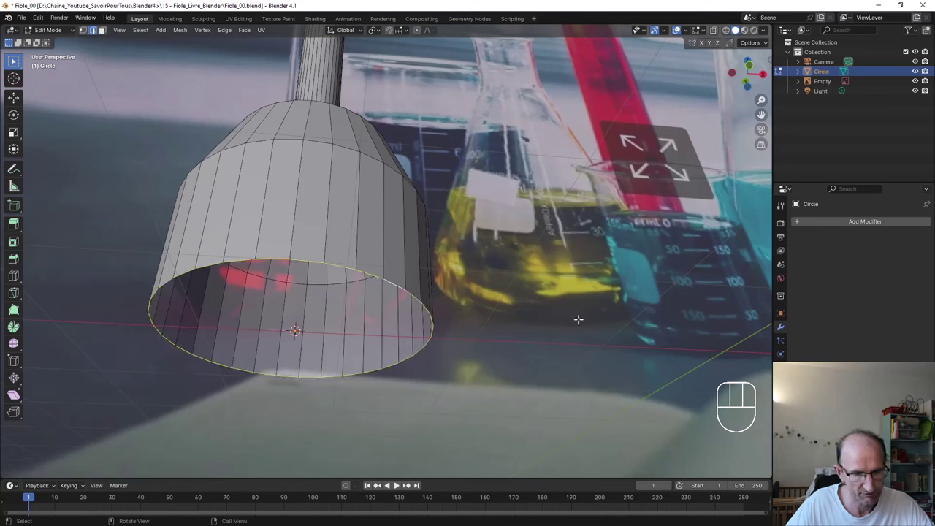
Extrude the open bottom rim inward to begin closing the flask's base
key("e")
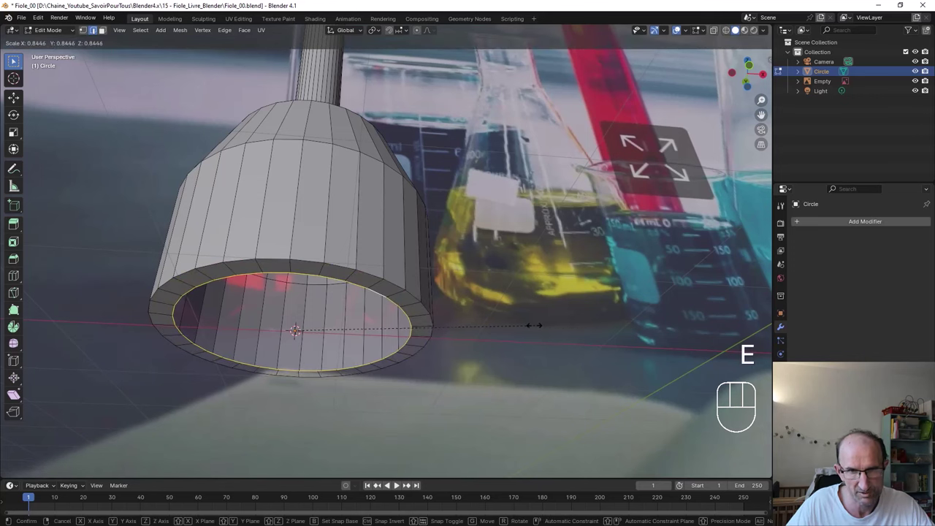
key("e")
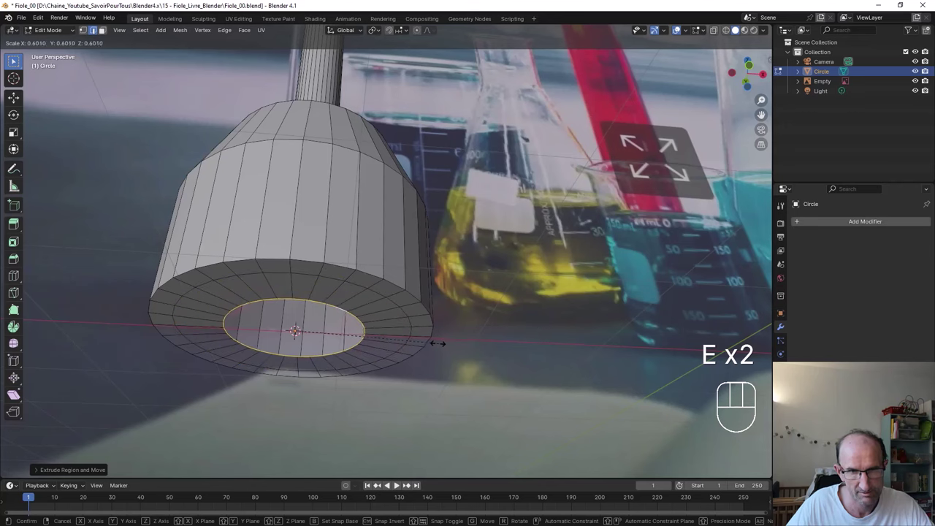
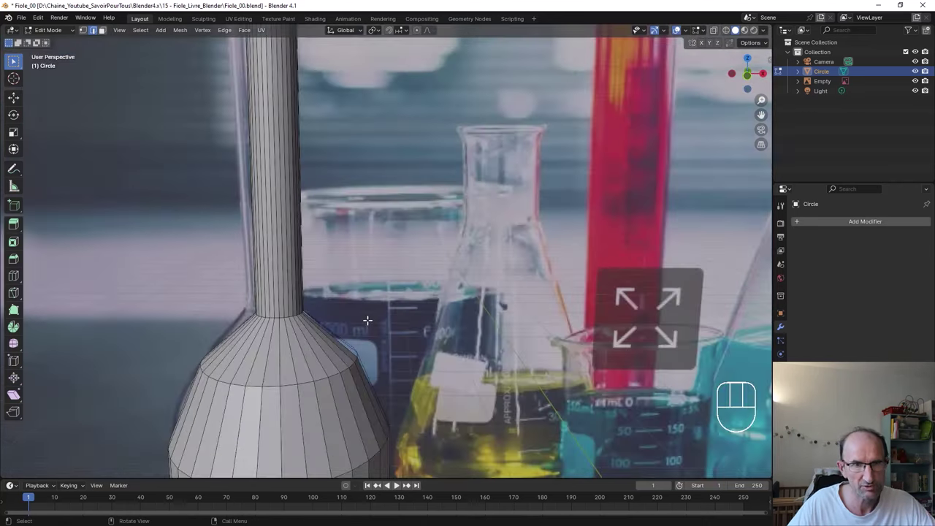
key("KP_1")
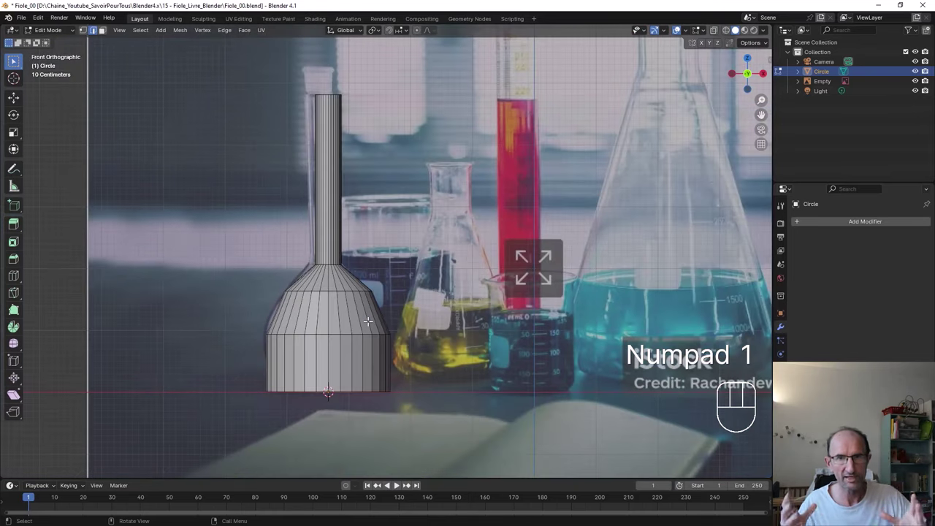
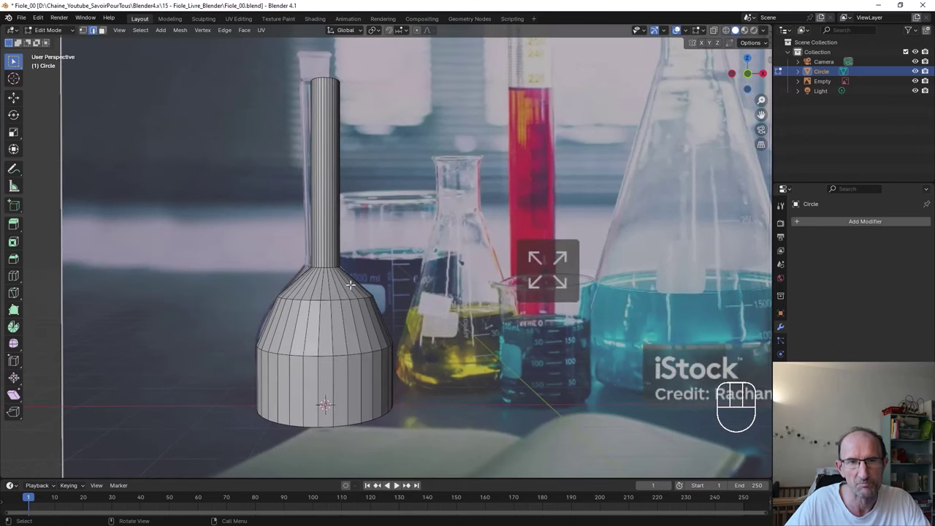
In Object Mode, round the flask with a level-2 subdivision and smooth shading, then inspect the open neck top
key("Tab")
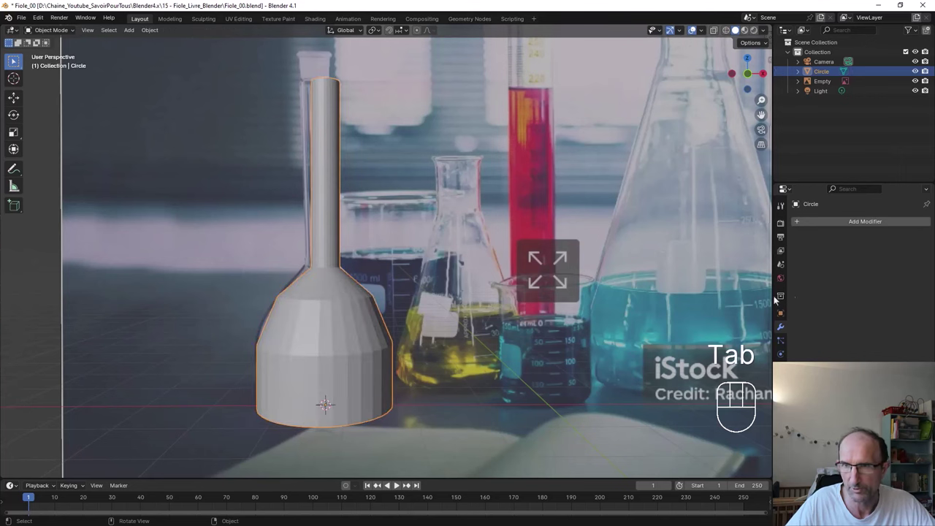
left_click_drag(829, 227, 863, 350)
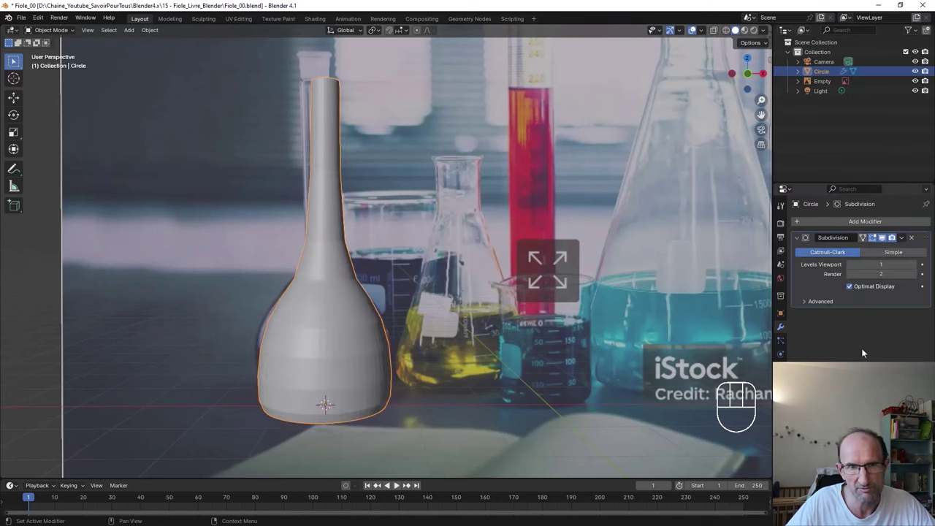
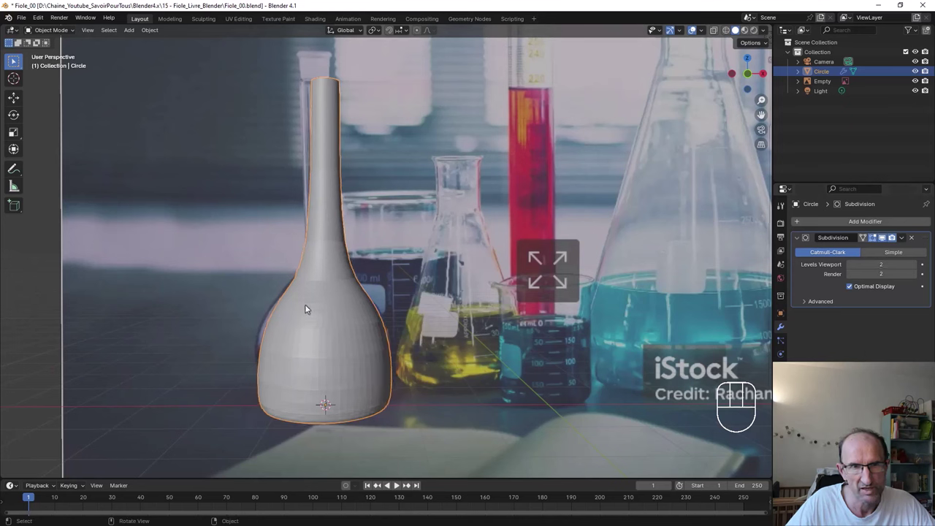
left_click_drag(324, 293, 282, 295)
left_click_drag(353, 350, 357, 369)
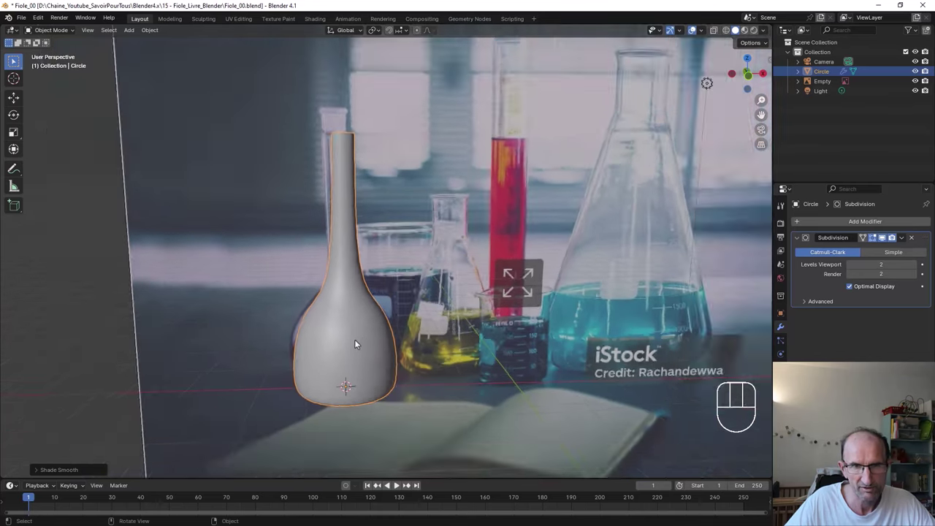
left_click_drag(357, 341, 379, 326)
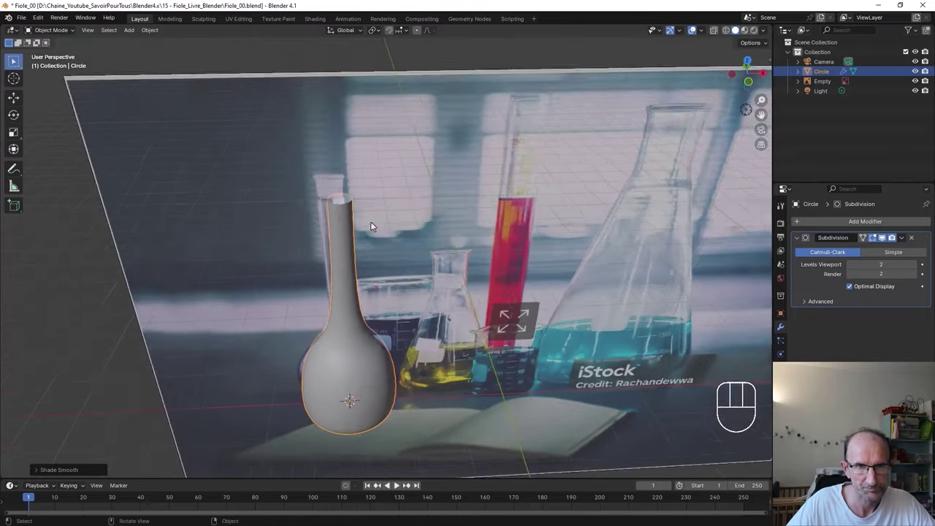
left_click_drag(330, 175, 376, 233)
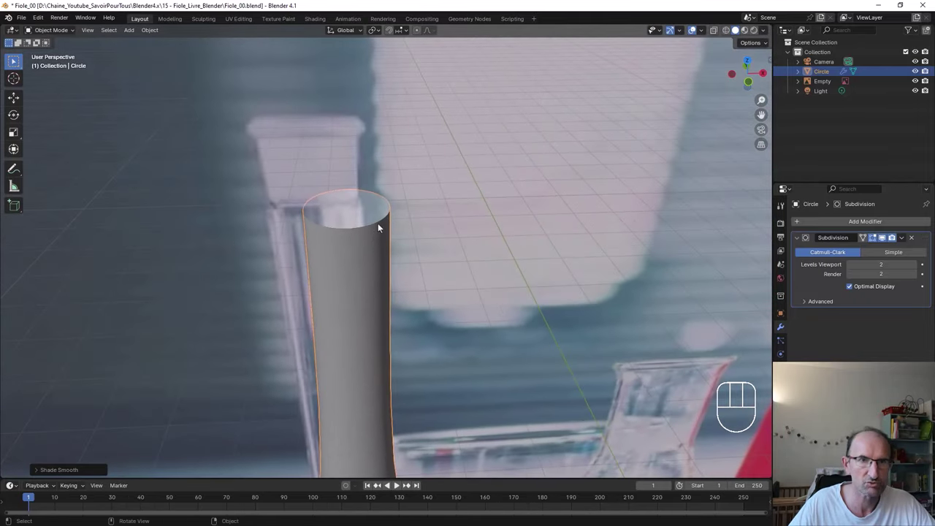
Copy the neck's top rim upward, extrude and fill it into a closed cap, and select the whole cap piece
key("Tab")
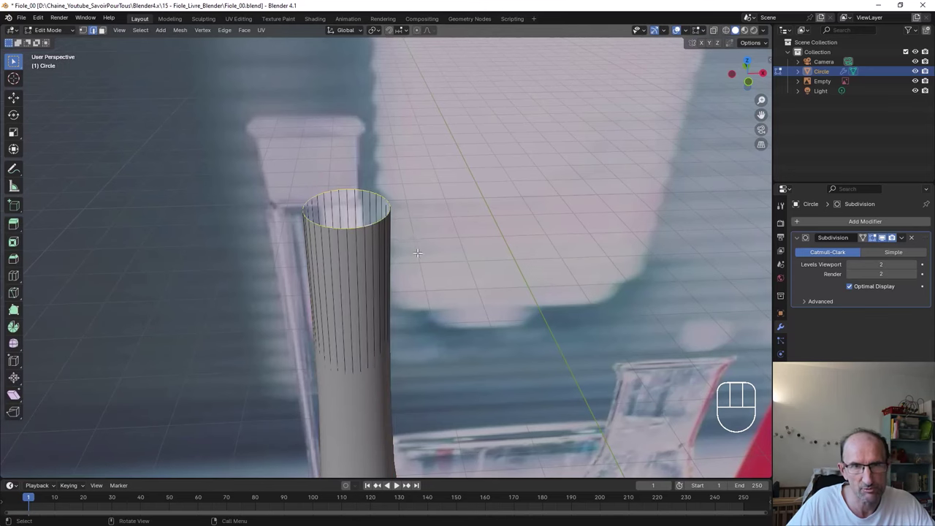
key("KP_1")
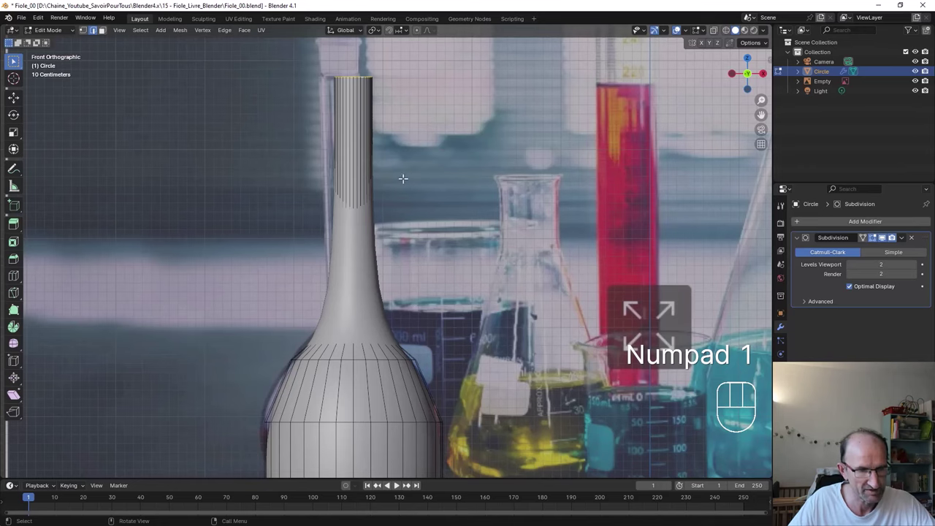
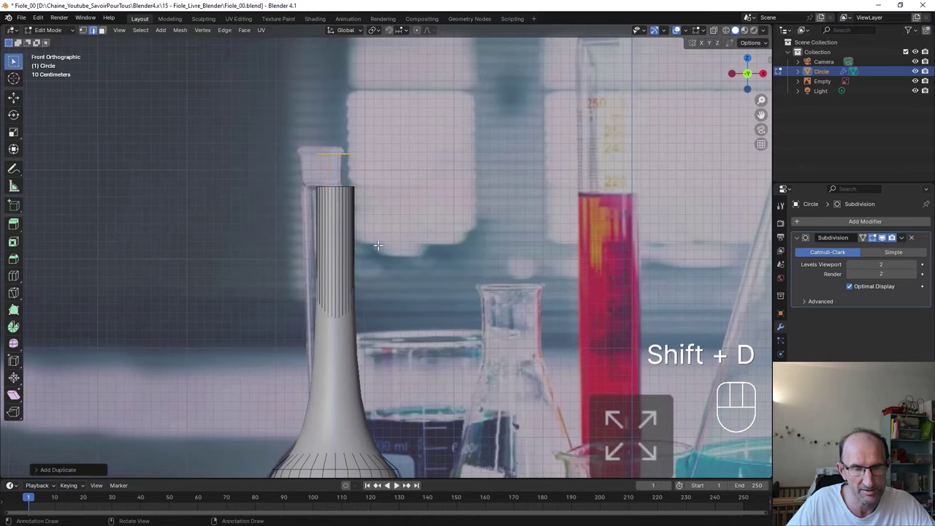
key("e")
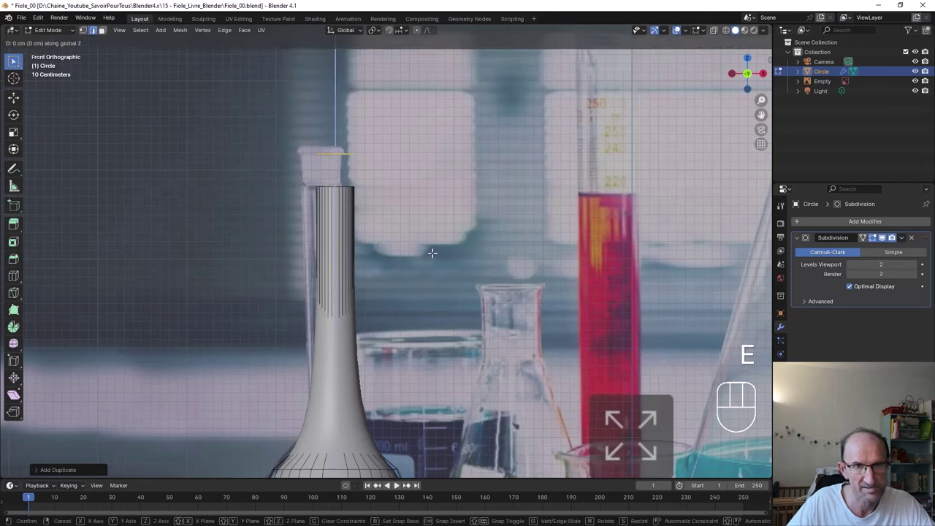
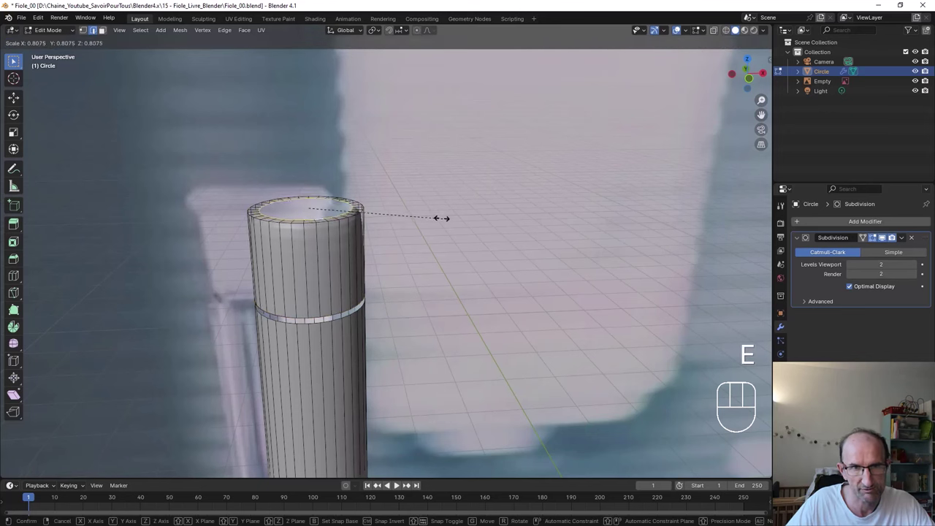
key("e")
key("f")
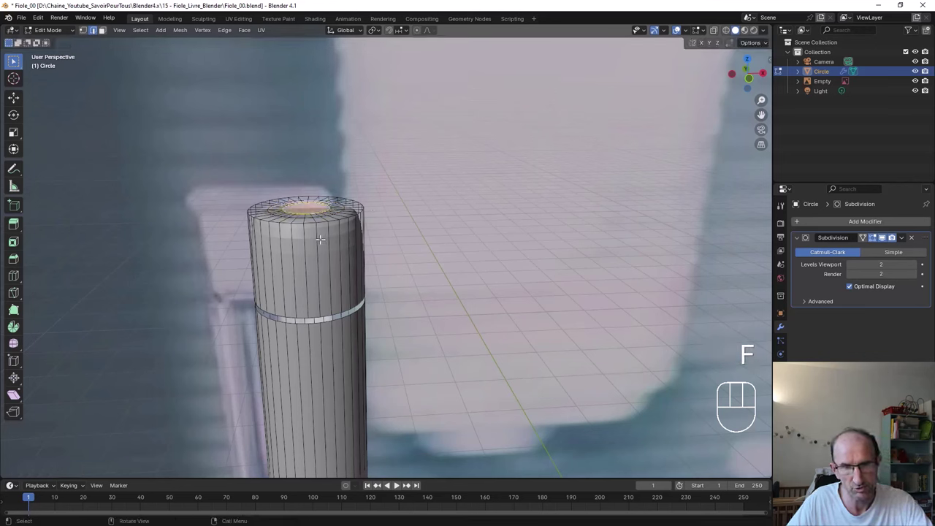
key("l")
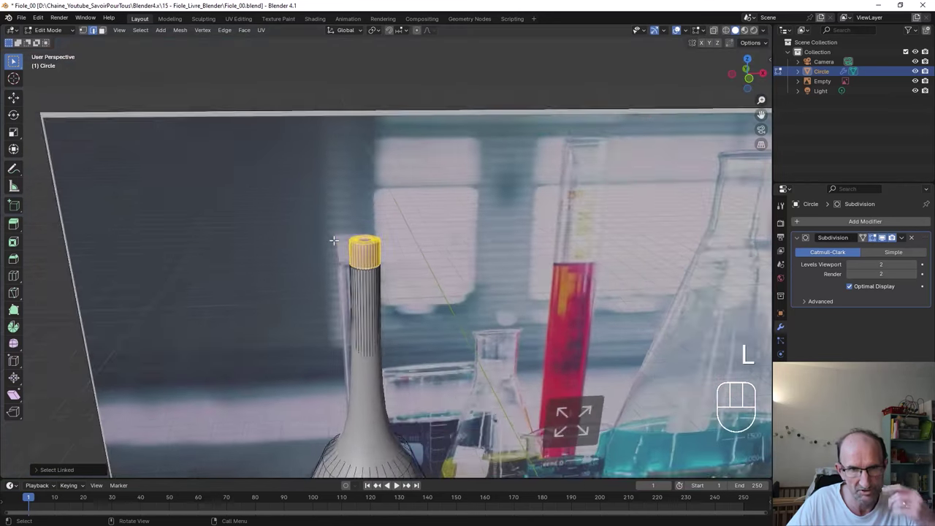
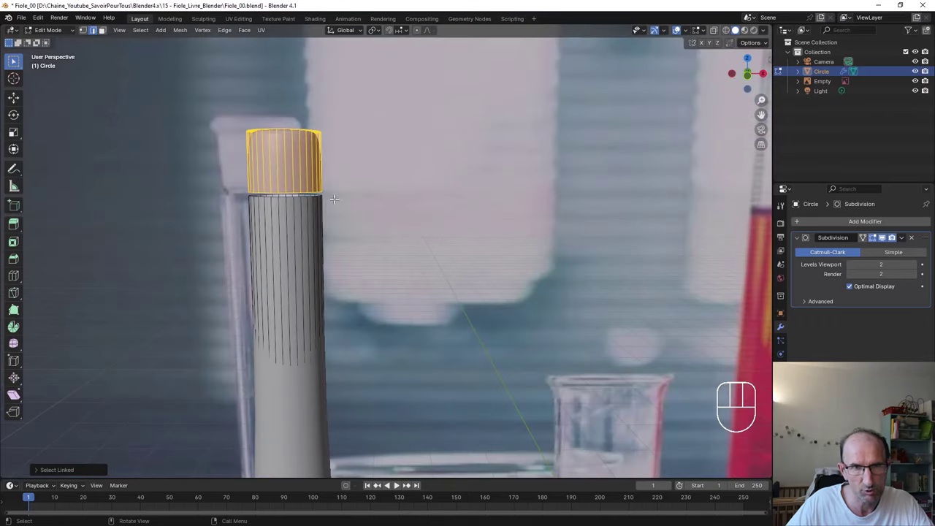
Separate the selected cap into its own object, Circle.001, and view it from below
key("p")
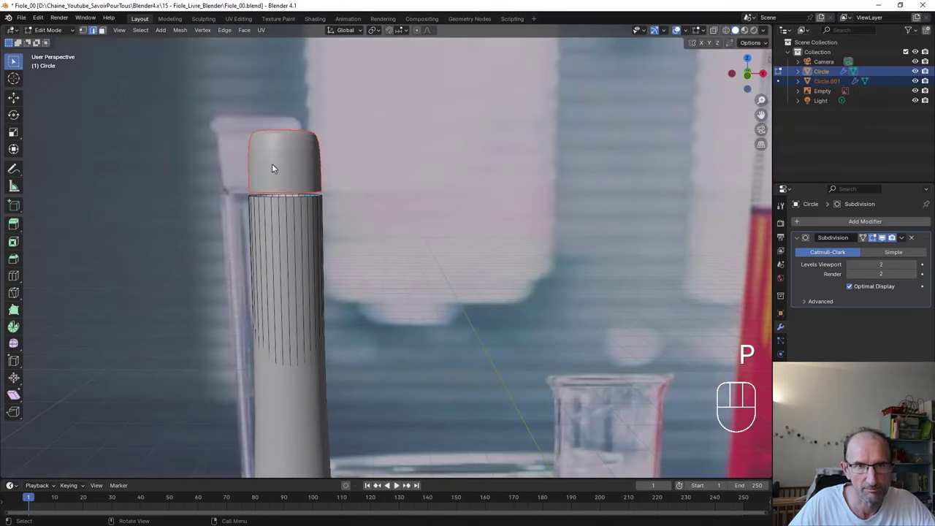
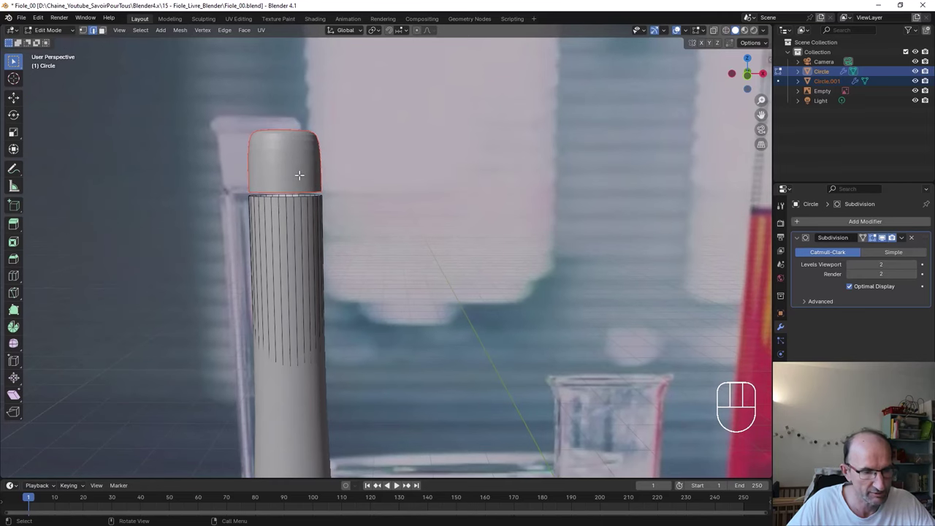
key("Tab")
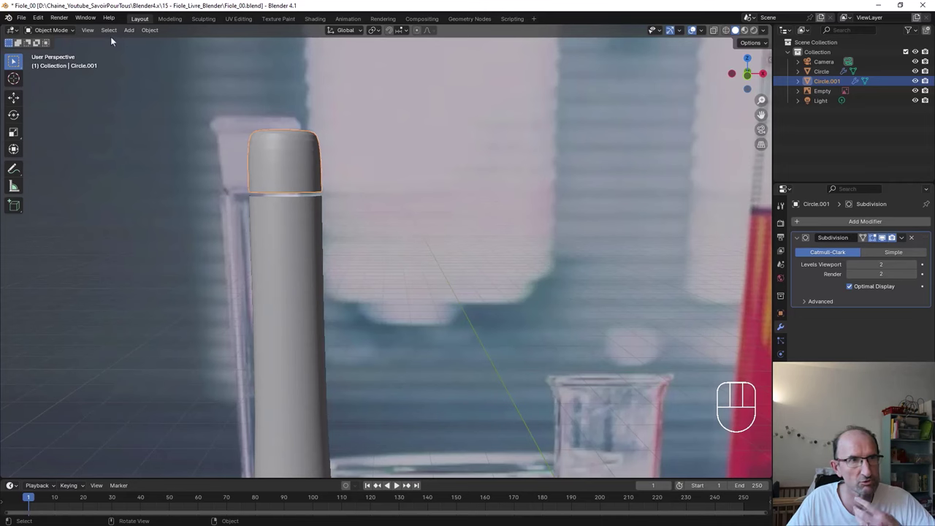
left_click_drag(89, 32, 241, 124)
left_click_drag(391, 261, 372, 213)
Isolate the cap and hollow its underside by extruding the bottom ring inward and up
key("Tab")
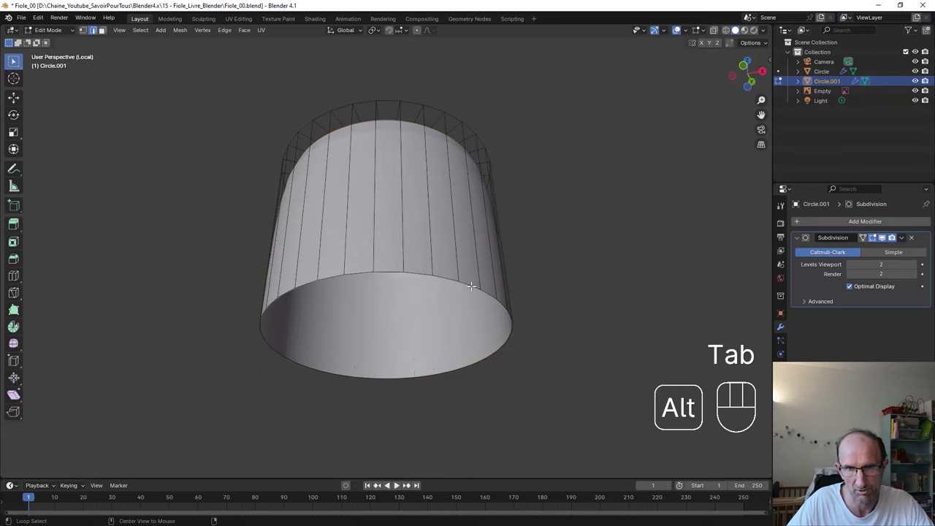
key("e")
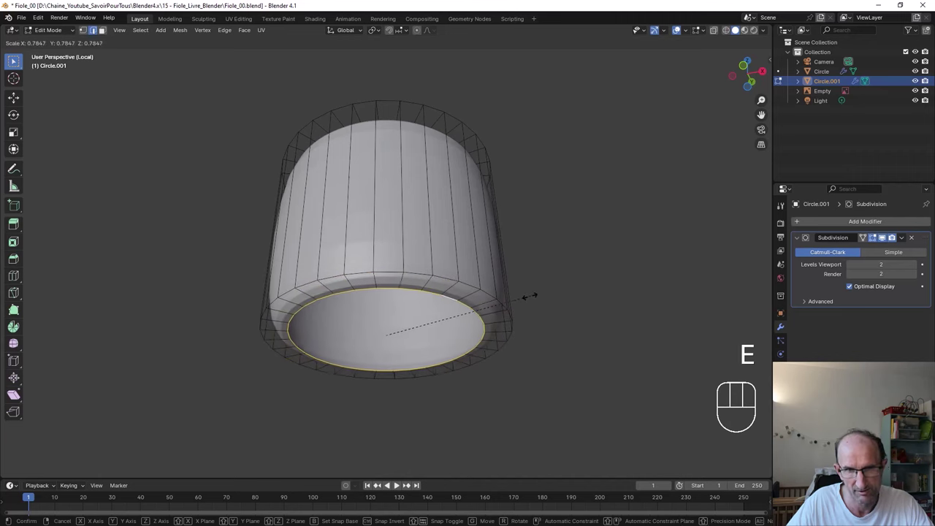
key("e")
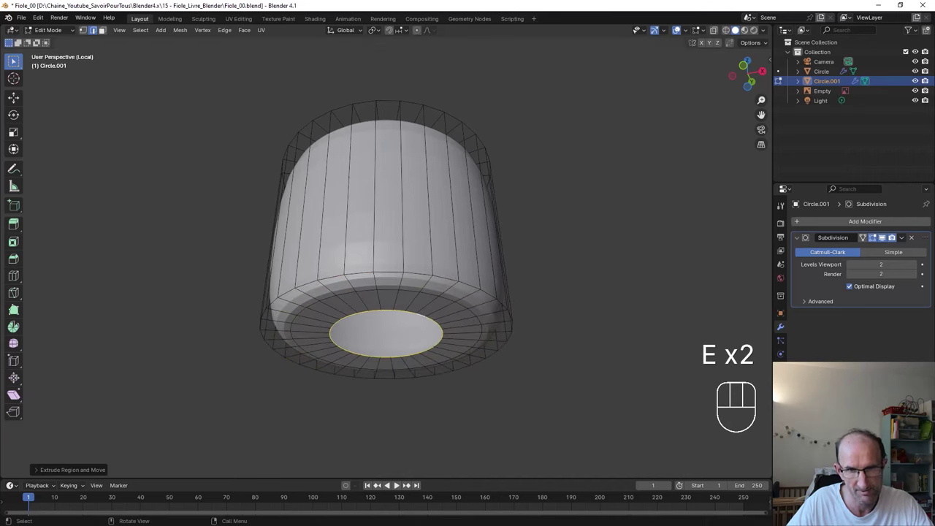
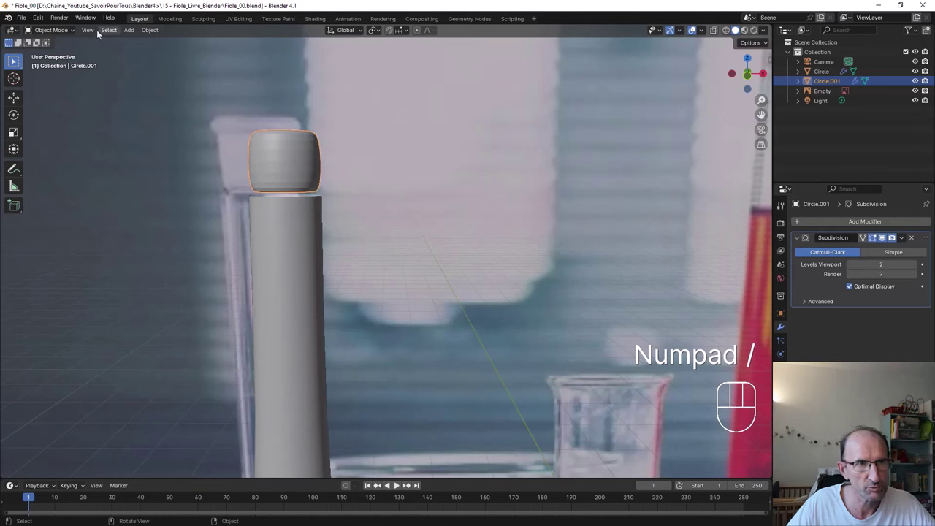
Zoom in on the hollowed cap sitting atop the flask's neck
left_click_drag(97, 38, 425, 152)
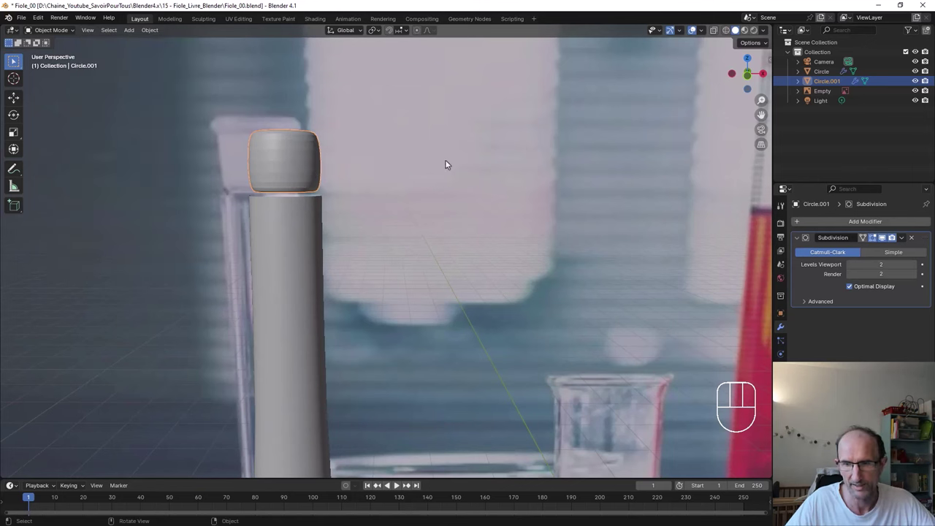
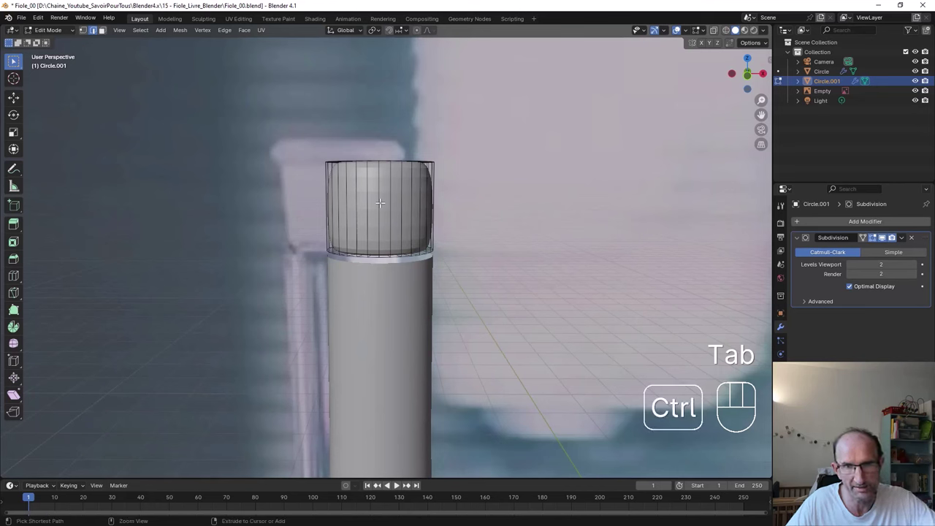
Loop-cut the cap near its top, flare the top rim into a wide lip, and add another loop around its body
key("ctrl+r")
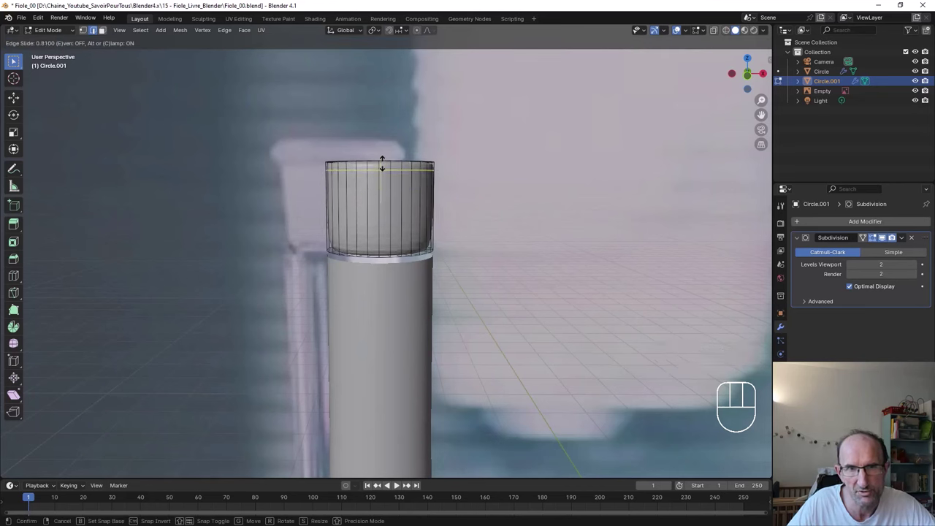
key("ctrl+r")
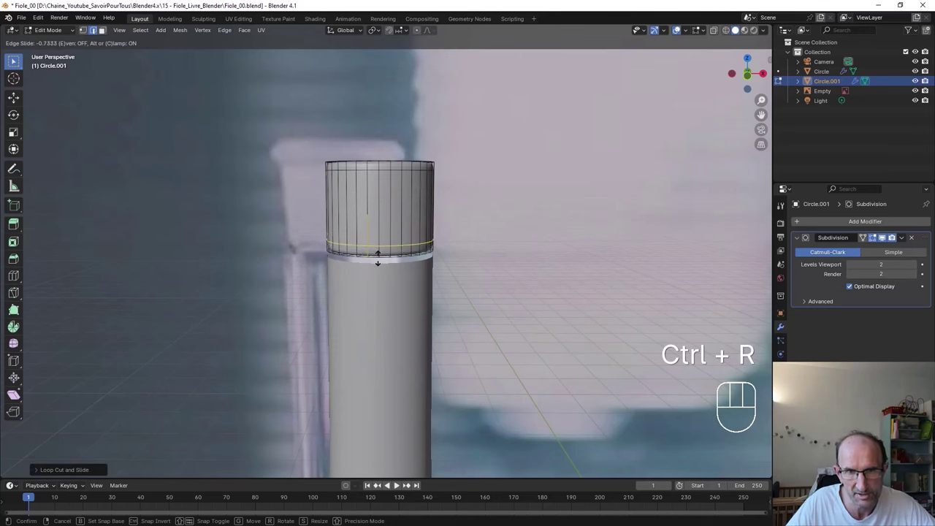
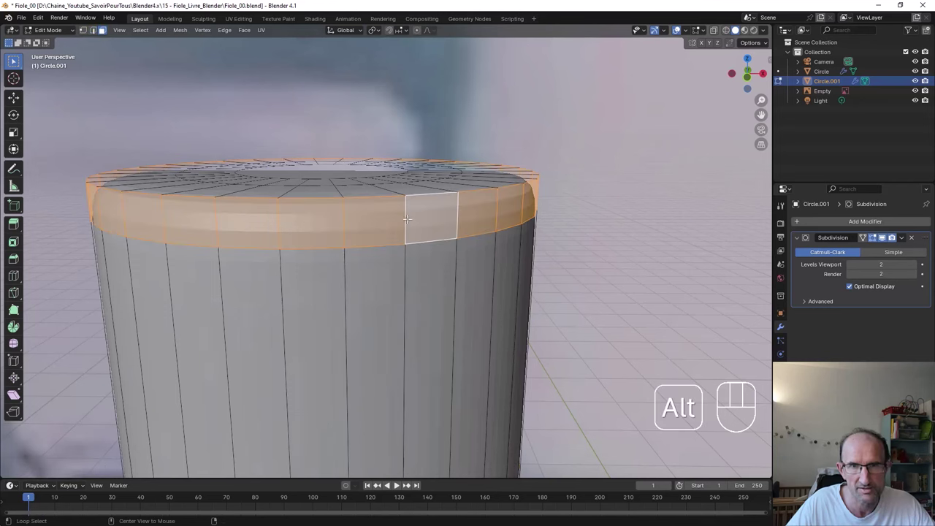
key("e")
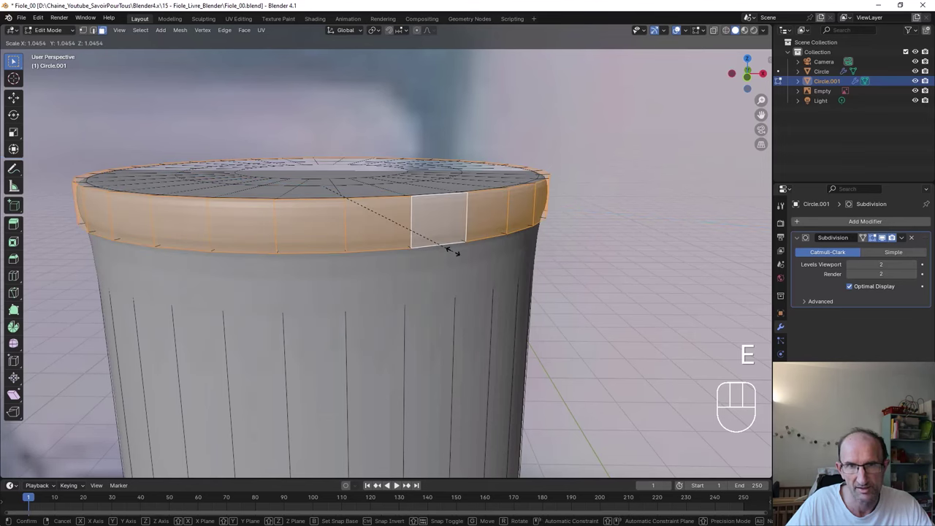
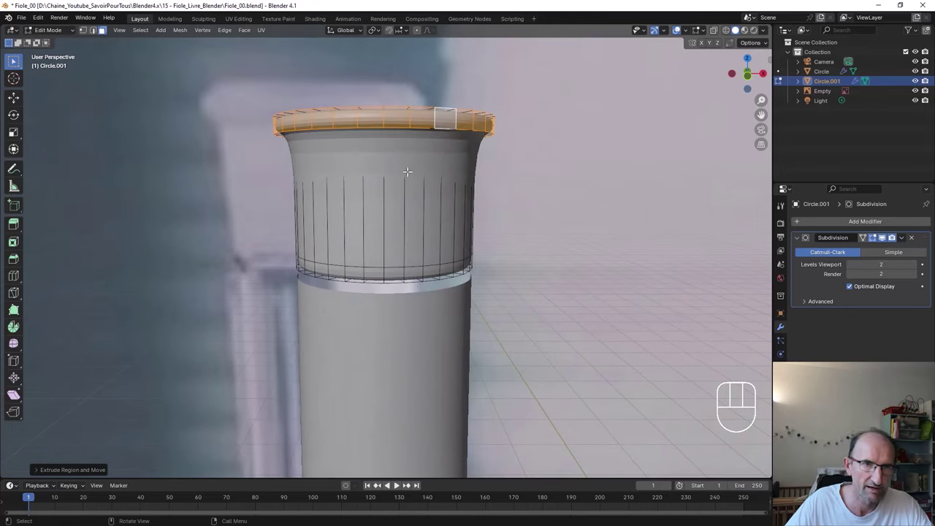
key("ctrl+r")
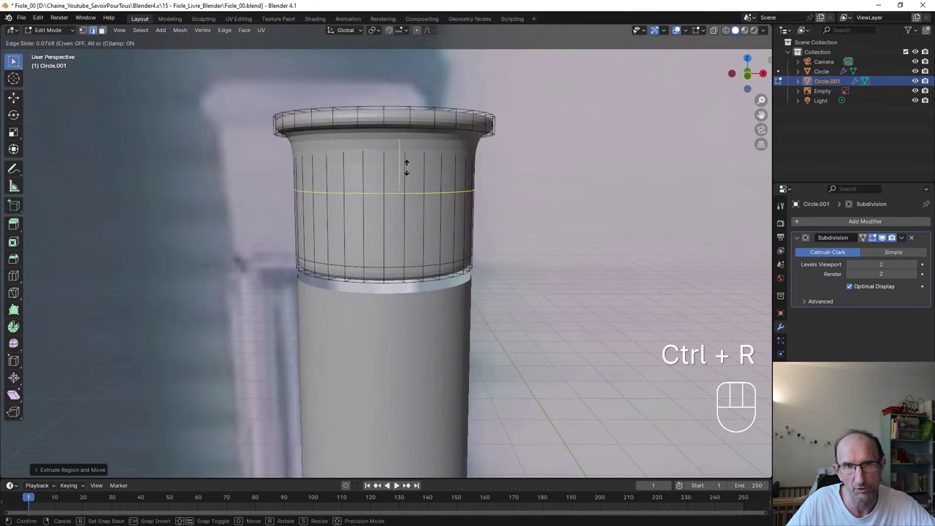
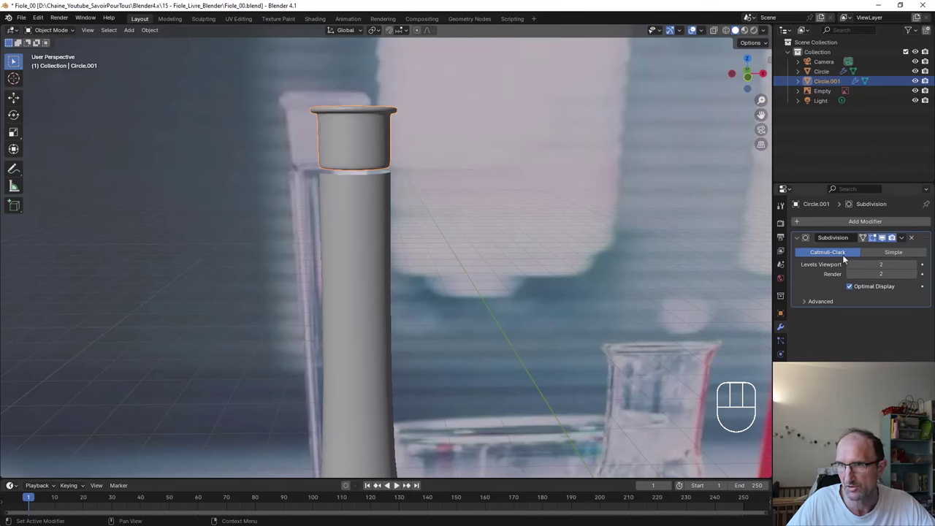
Isolate the Circle flask body in Local View and orbit to look down into it from above
left_click_drag(374, 326, 349, 282)
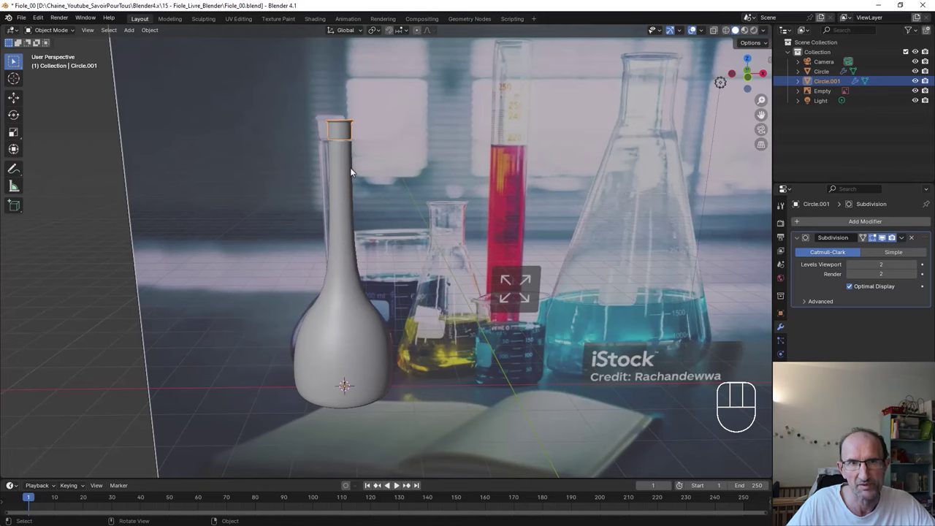
middle_click(352, 179)
middle_click(346, 190)
left_click_drag(86, 30, 244, 127)
left_click_drag(387, 191, 383, 239)
middle_click(394, 231)
left_click_drag(366, 219, 376, 245)
left_click_drag(858, 224, 729, 336)
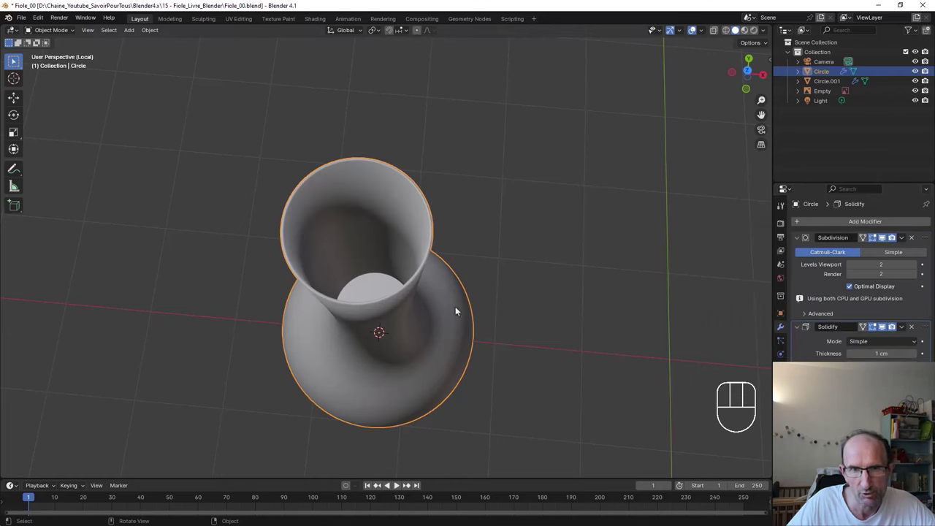
Show the isolated flask as a wireframe and toggle its Subdivision modifier's viewport display off and on
middle_click(357, 286)
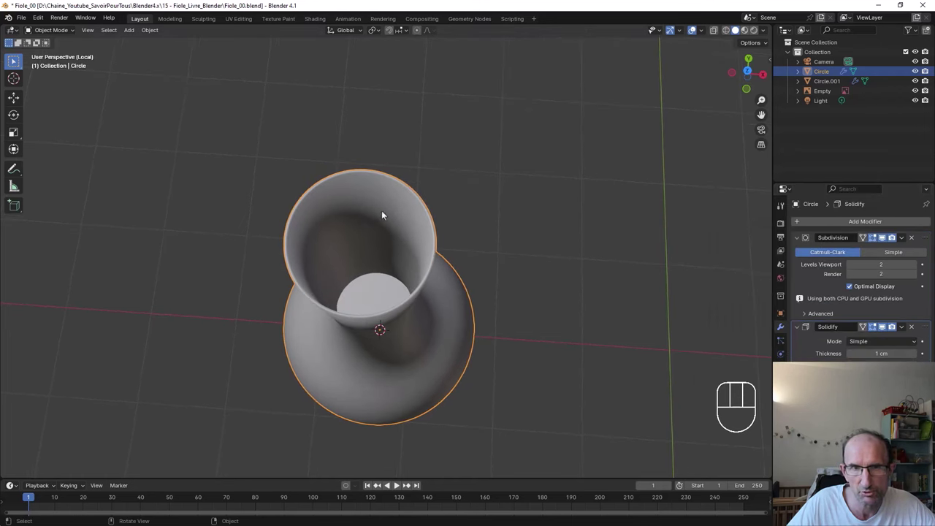
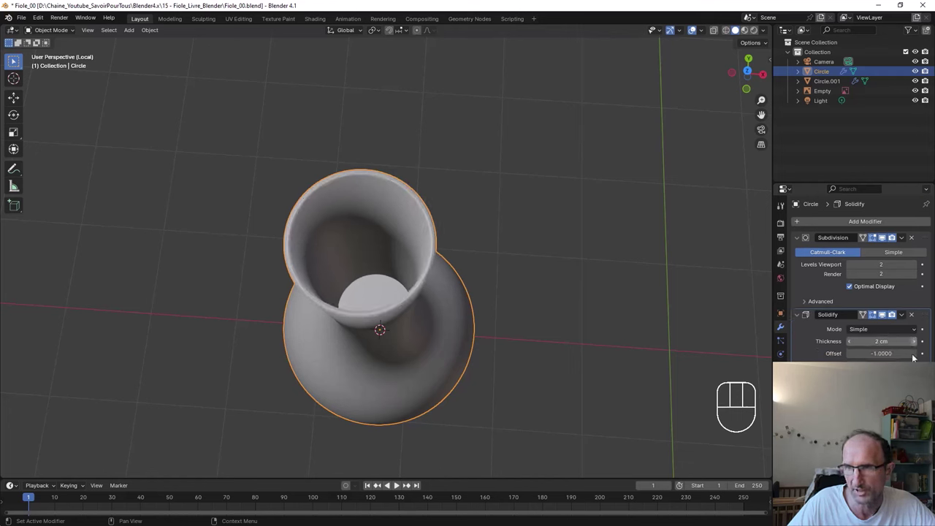
left_click_drag(453, 335, 446, 301)
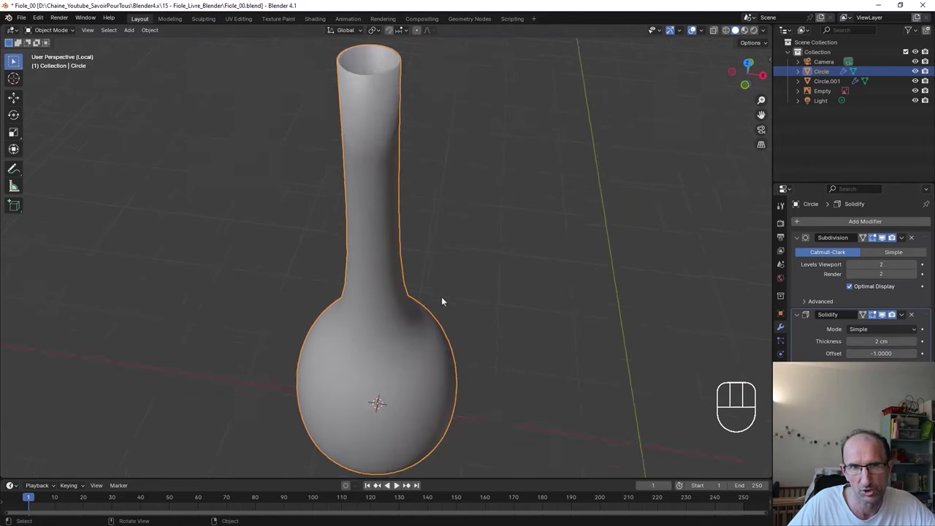
left_click_drag(400, 340, 380, 290)
key("z")
left_click_drag(368, 267, 376, 276)
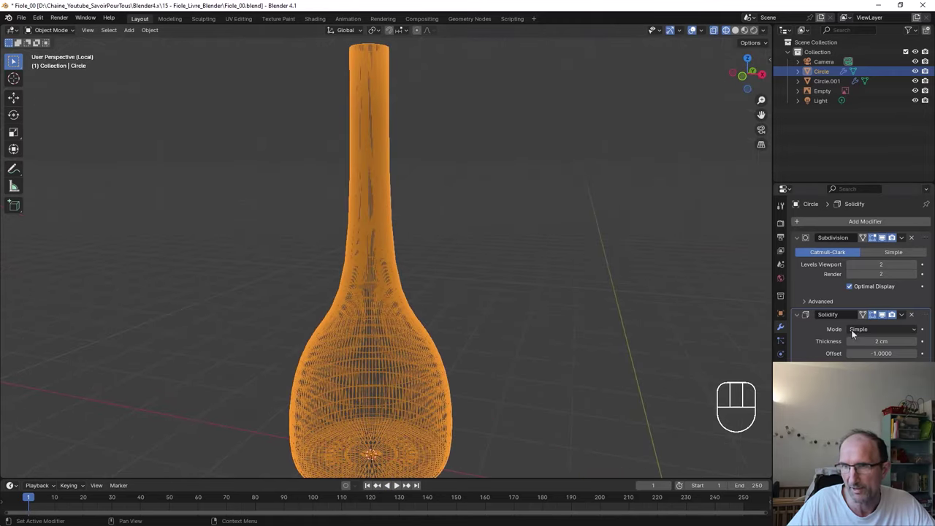
left_click(884, 319)
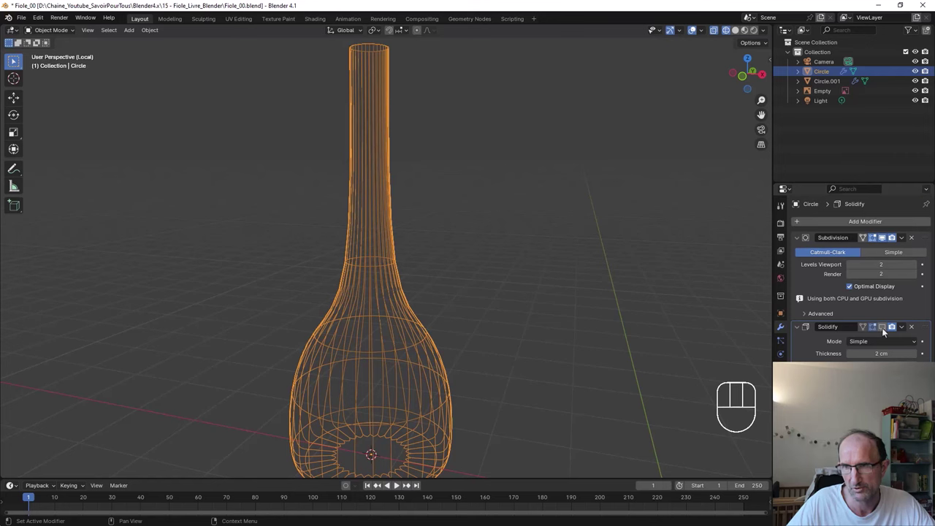
left_click(884, 330)
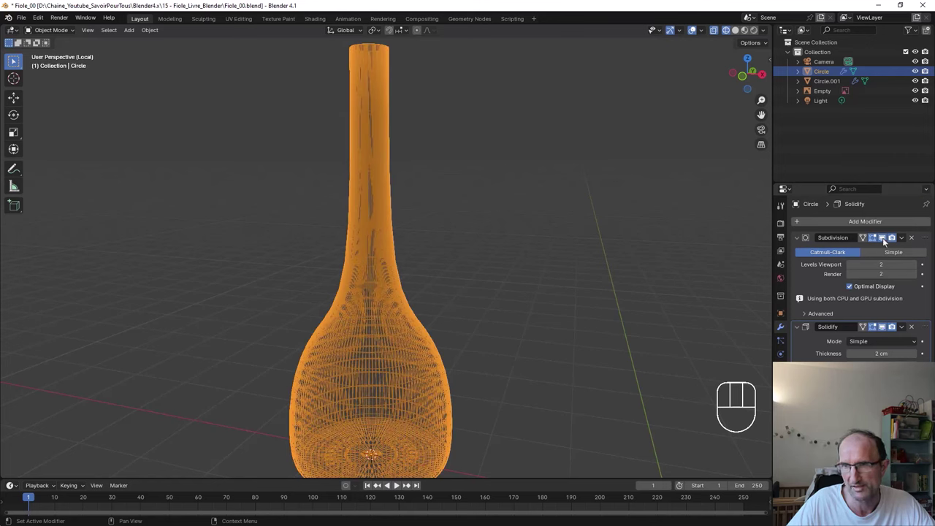
Compare the flask's unsmoothed base mesh against the subdivided version by toggling the modifier again
left_click(886, 240)
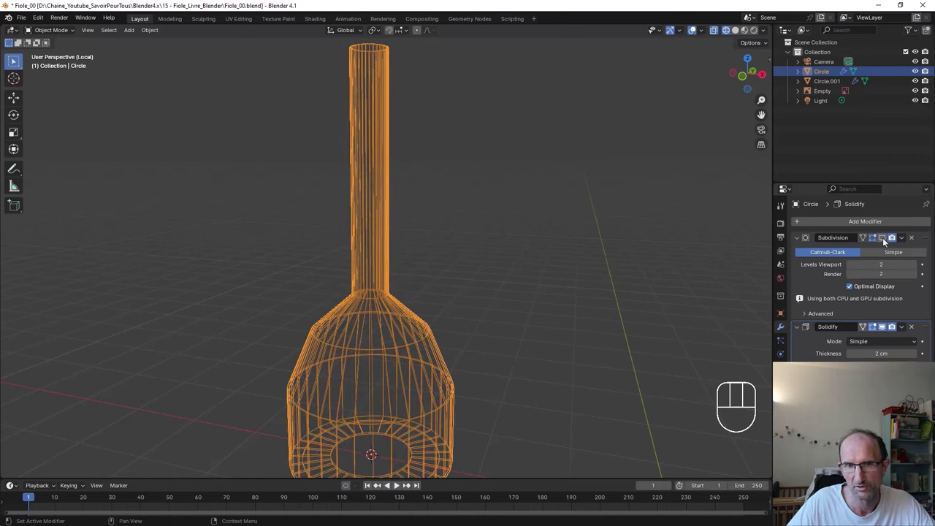
left_click(884, 327)
left_click_drag(431, 375, 450, 373)
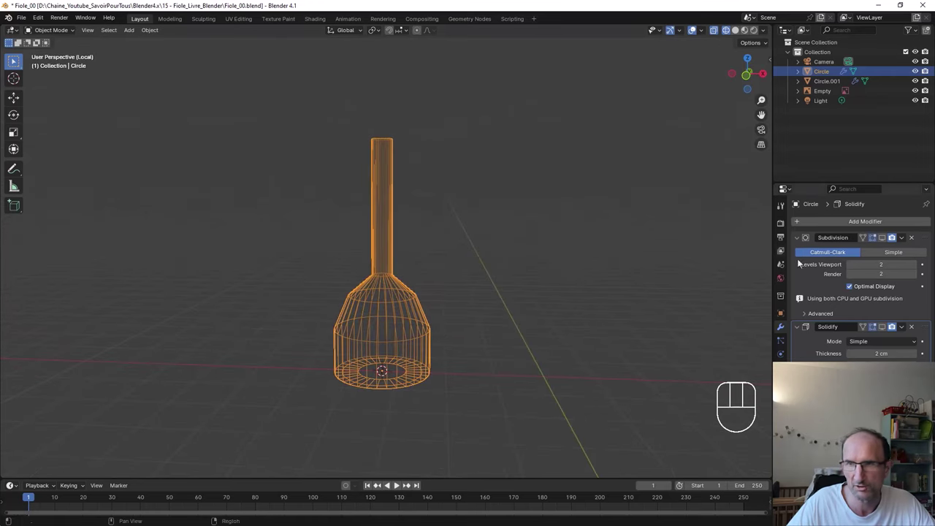
left_click(884, 243)
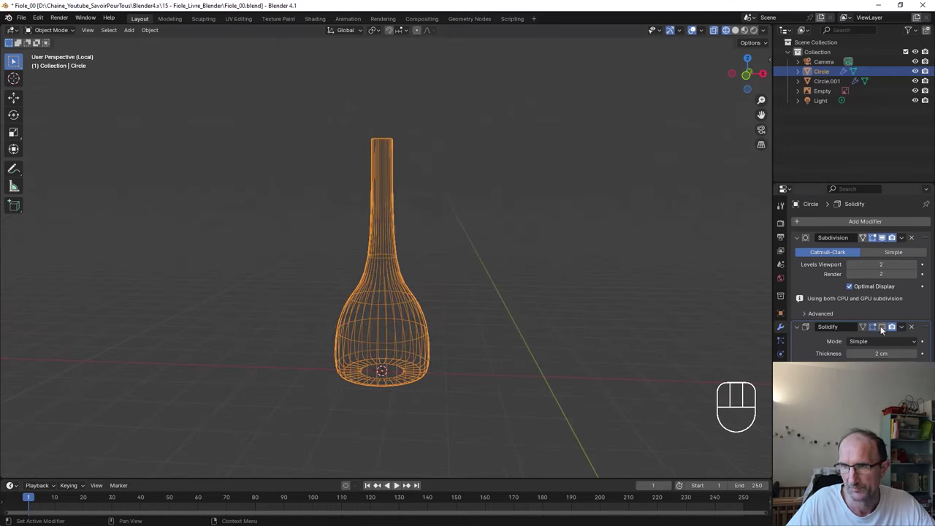
left_click(884, 329)
Return to solid shading and leave Local View so the full scene with cap and reference reappears
middle_click(502, 243)
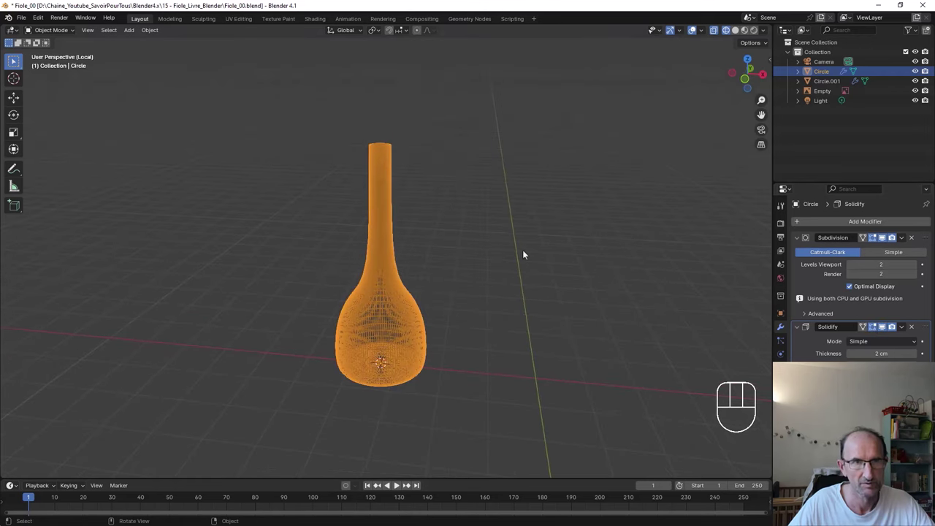
left_click_drag(90, 29, 251, 121)
left_click_drag(372, 266, 371, 241)
key("z")
left_click_drag(387, 252, 394, 246)
left_click_drag(386, 228, 400, 267)
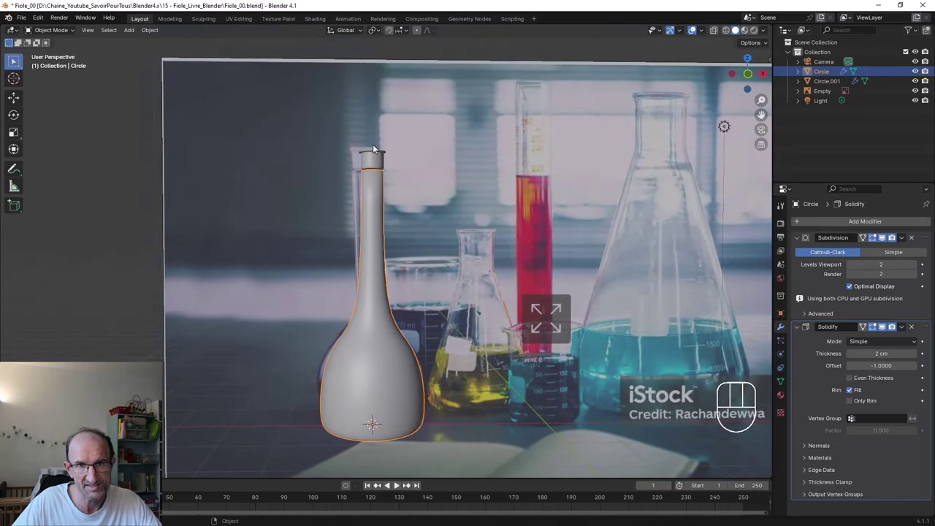
Move in close on the cap at the flask's neck and select it
left_click_drag(392, 151, 403, 251)
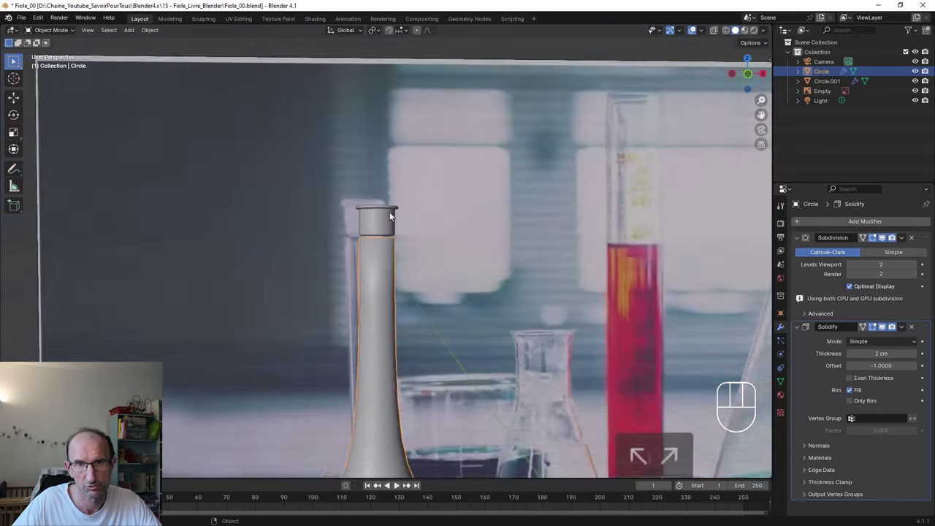
left_click_drag(395, 221, 393, 234)
left_click_drag(407, 275, 415, 241)
left_click_drag(447, 156, 427, 190)
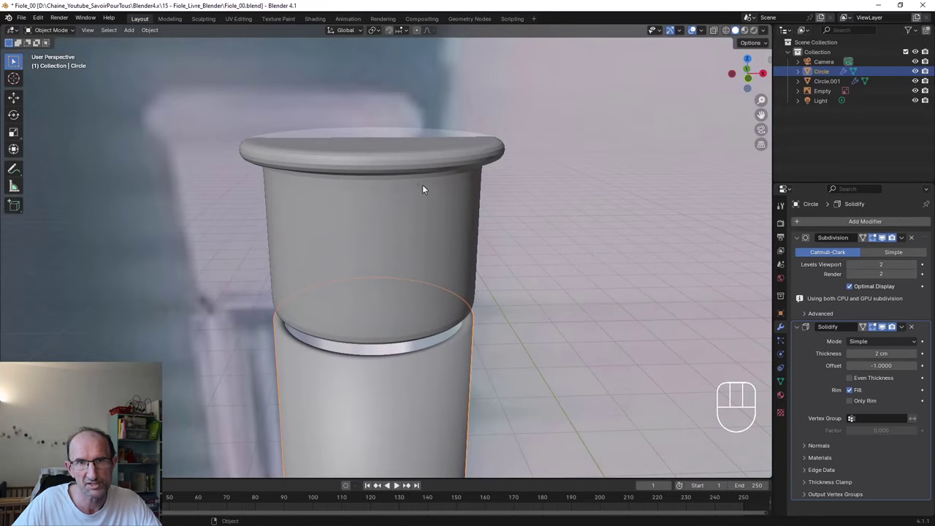
left_click(416, 181)
Pull back to the whole flask, select the flask body and reframe the scene around it
left_click_drag(417, 181, 379, 182)
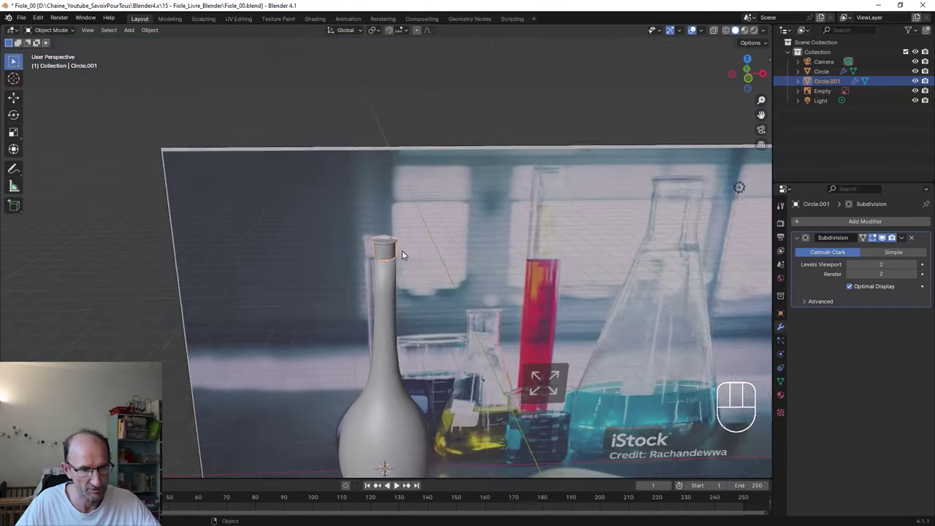
left_click_drag(432, 323, 388, 237)
left_click(351, 285)
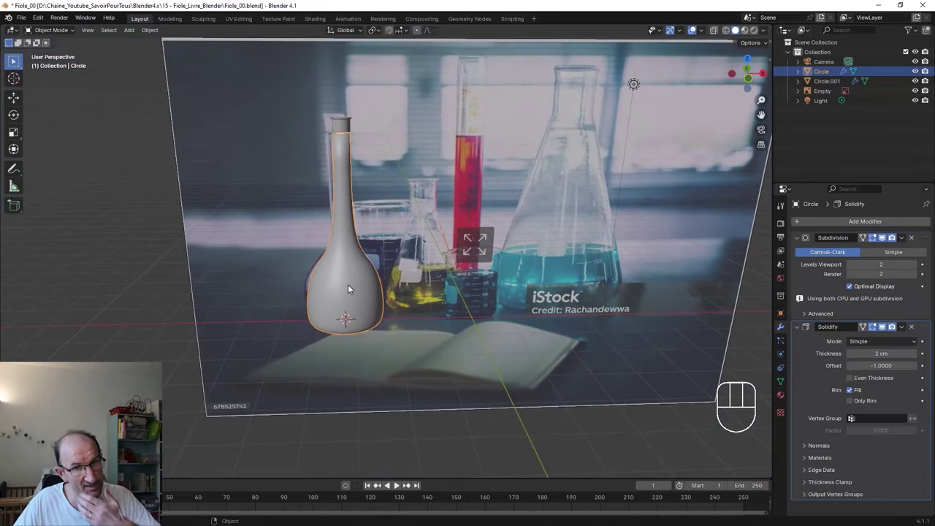
left_click_drag(443, 285, 365, 317)
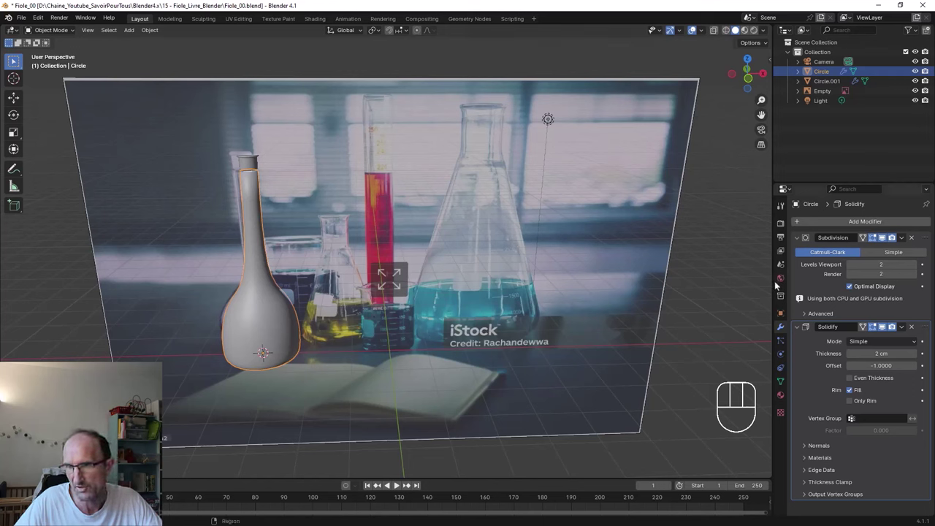
Create a new material named Fiole for the flask body and set its surface to a Glass BSDF shader
left_click(784, 393)
left_click_drag(885, 264, 838, 228)
left_click(838, 226)
left_click(798, 221)
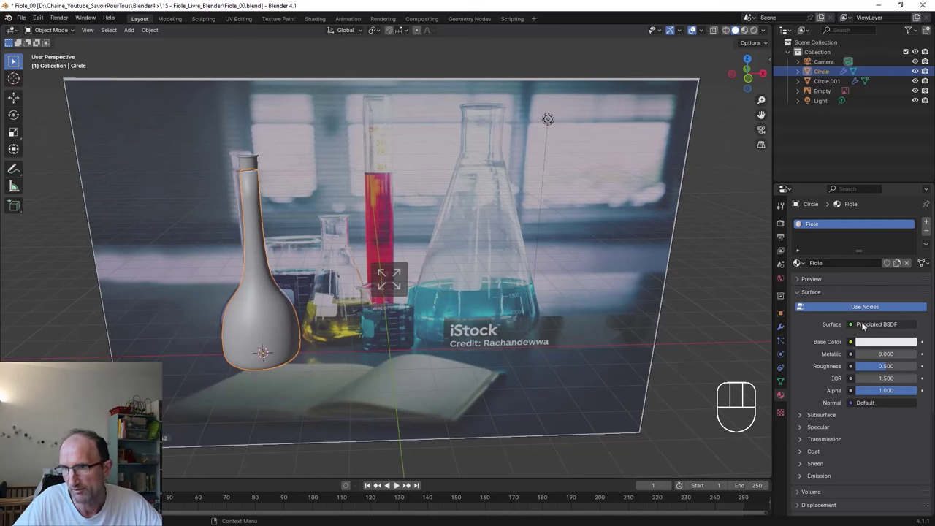
left_click_drag(867, 327, 796, 142)
middle_click(349, 352)
key("shift+a")
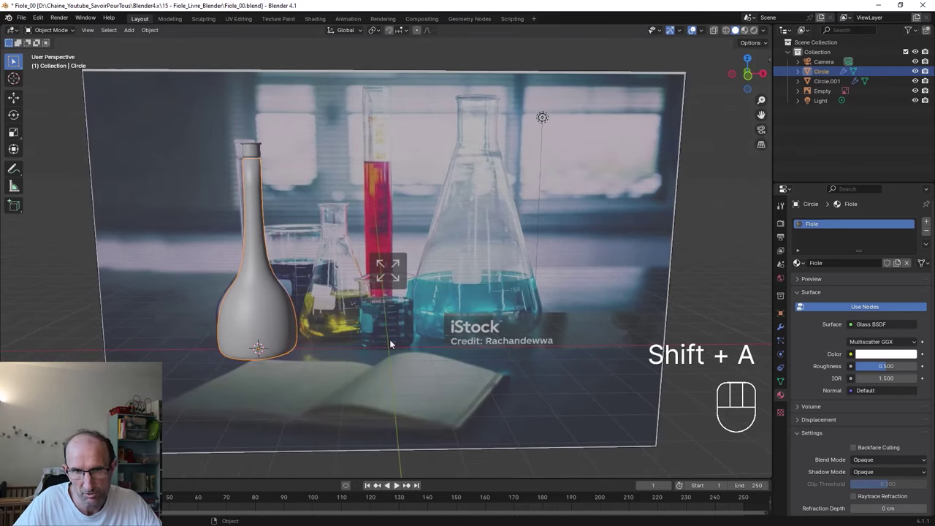
key("shift+c")
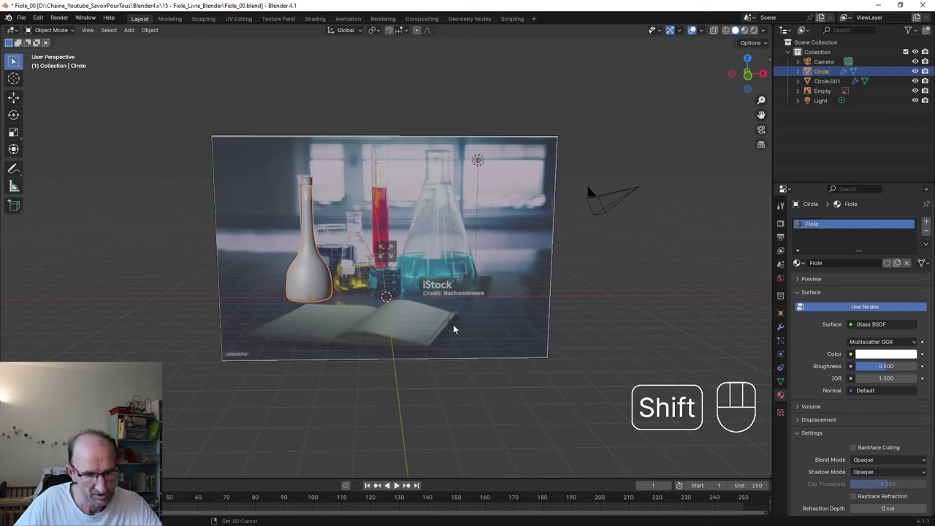
Add a Mesh Plane, scale it up into a wide floor beneath the flask, then reselect the flask
key("shift+a")
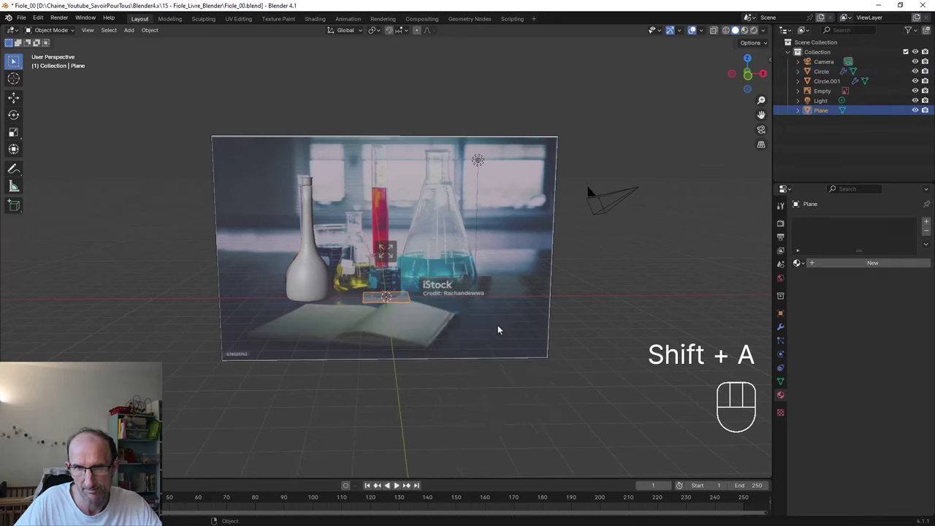
key("s")
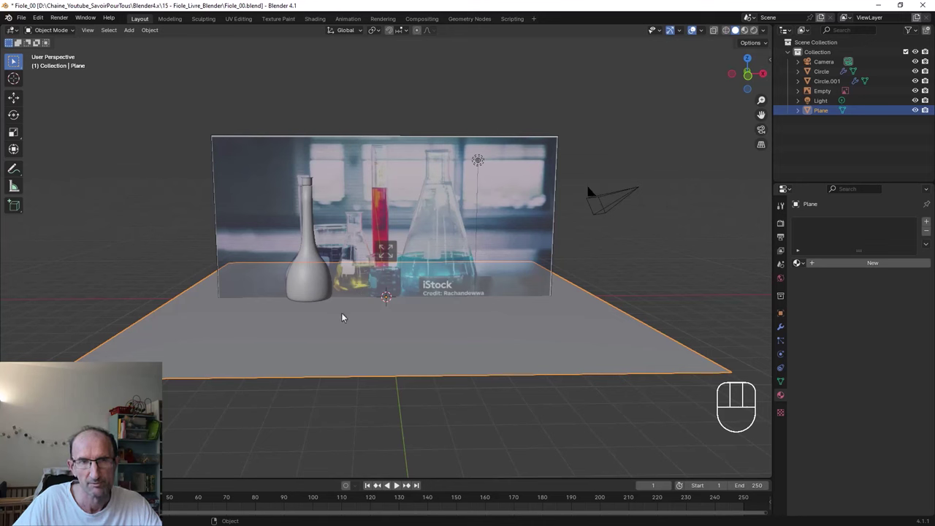
left_click(318, 272)
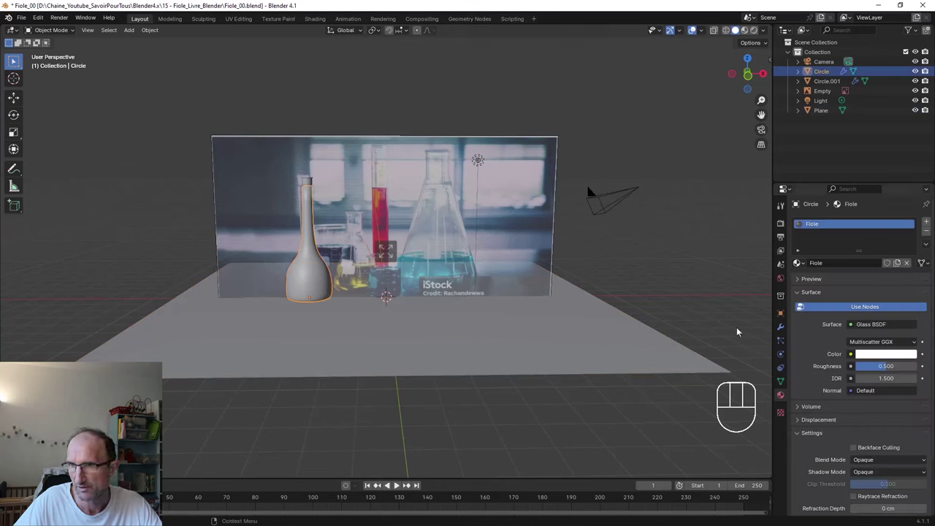
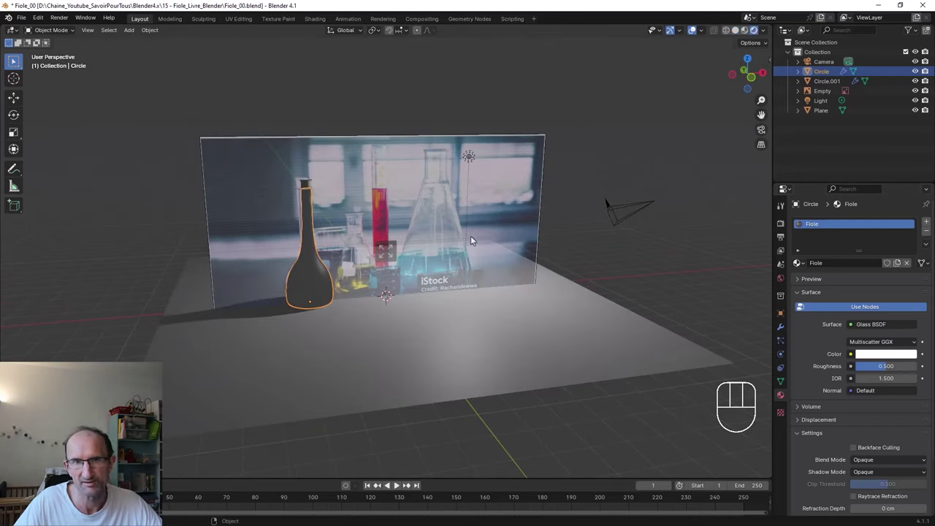
left_click_drag(327, 272, 320, 274)
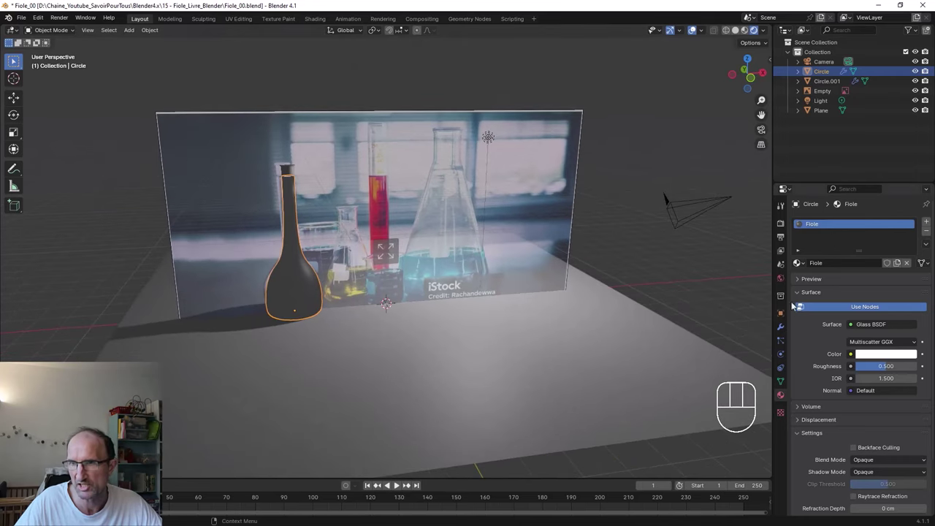
Set the world colour to an Environment Texture using the dresden_station_night HDRI and view the flask against it
left_click(781, 278)
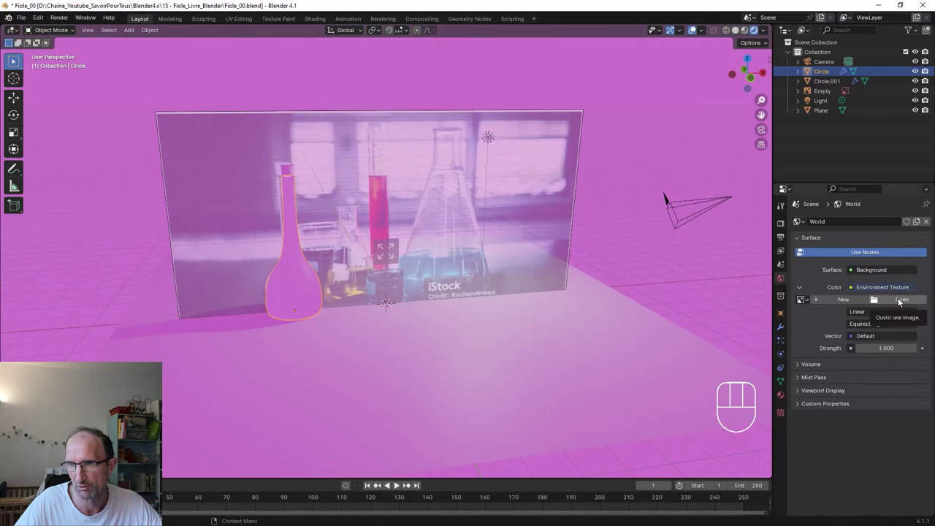
left_click_drag(762, 264, 549, 211)
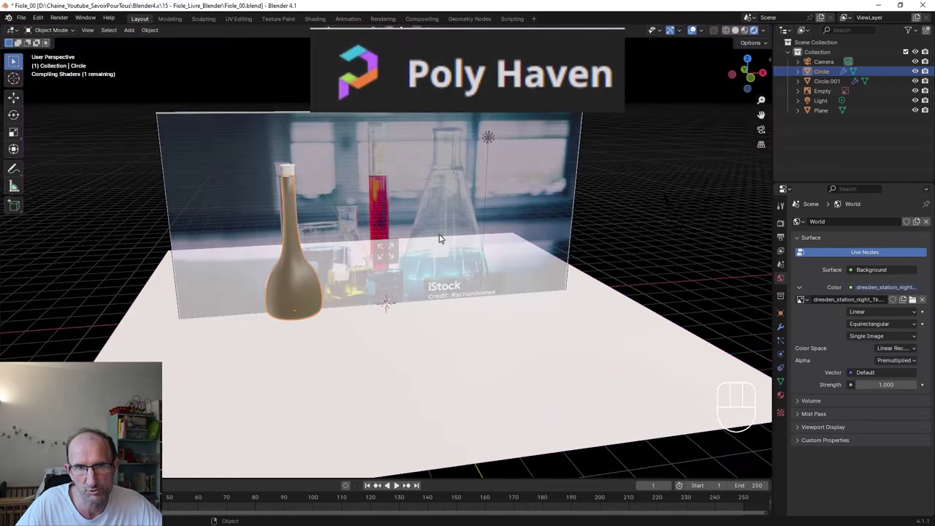
left_click_drag(442, 235, 452, 234)
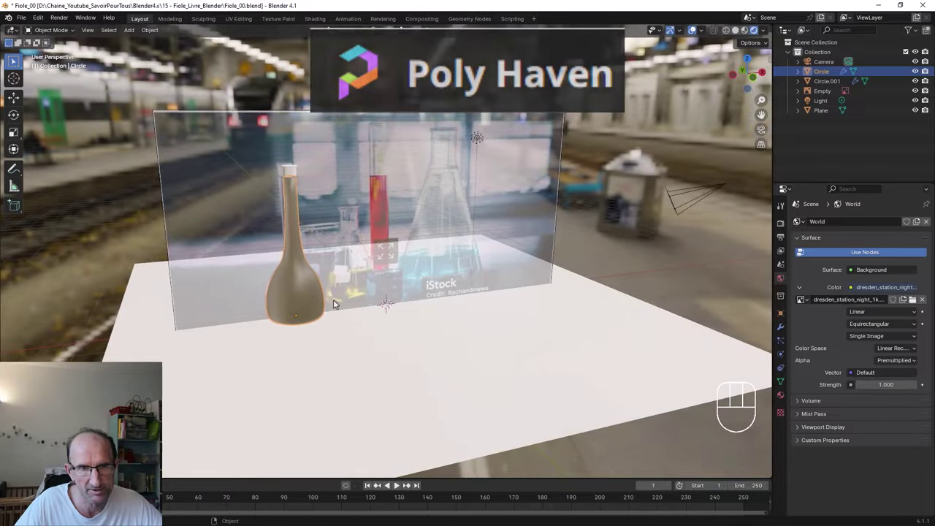
left_click_drag(316, 296, 363, 287)
left_click_drag(329, 294, 348, 303)
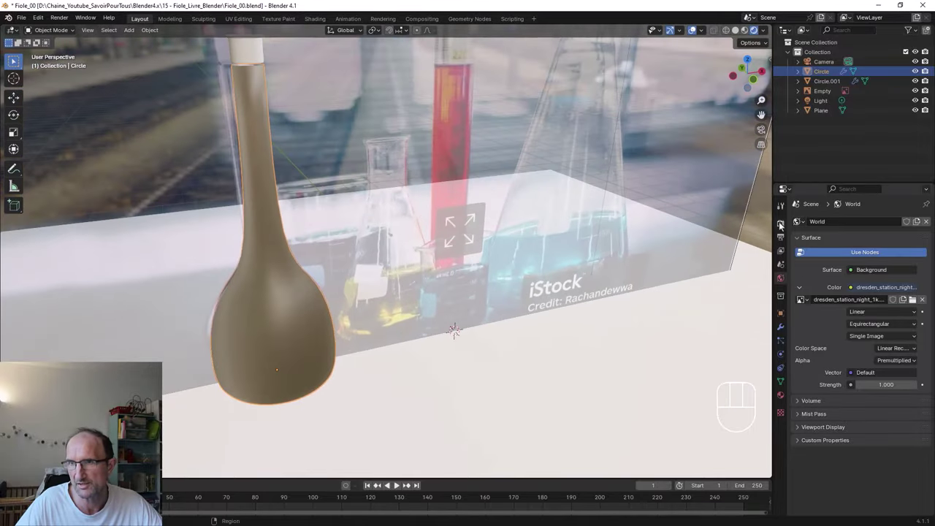
Switch the render engine to Cycles with GPU Compute as the device, then return to the Fiole material
left_click(782, 225)
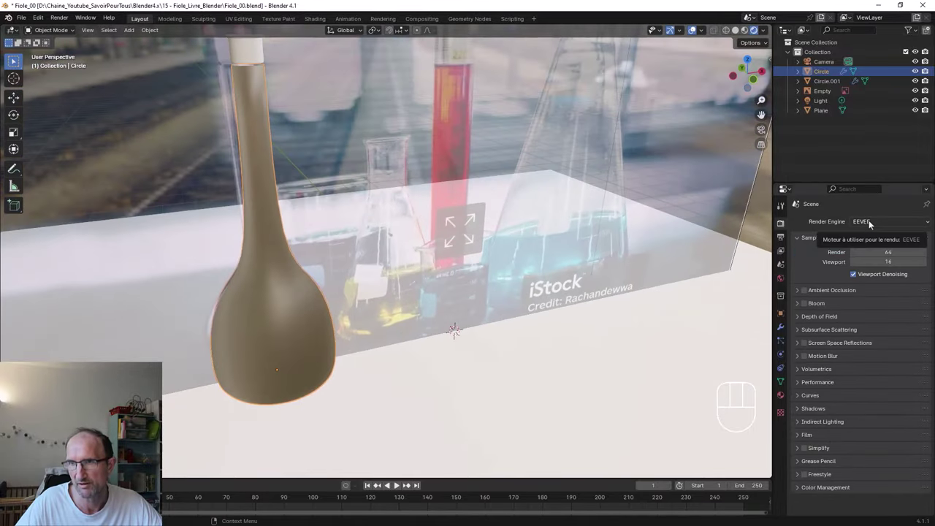
left_click_drag(870, 220, 867, 253)
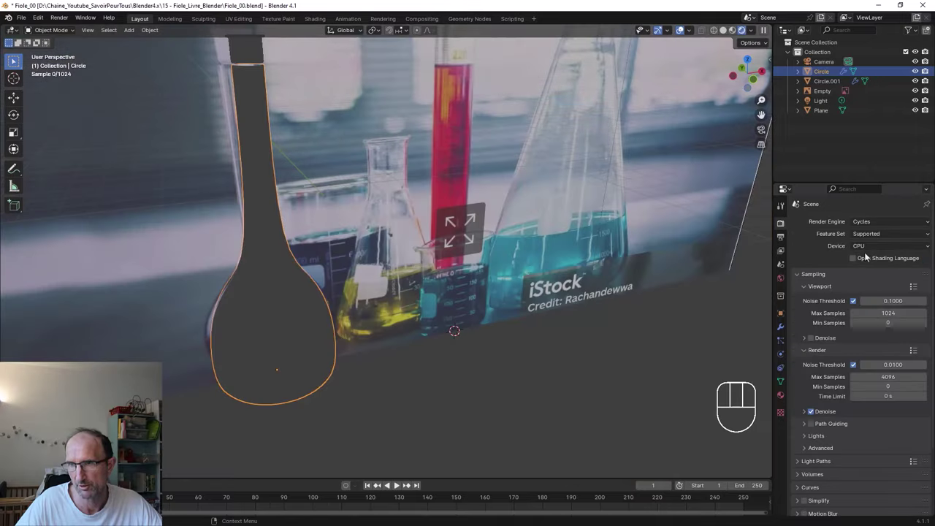
left_click_drag(864, 244, 813, 268)
left_click_drag(445, 320, 462, 303)
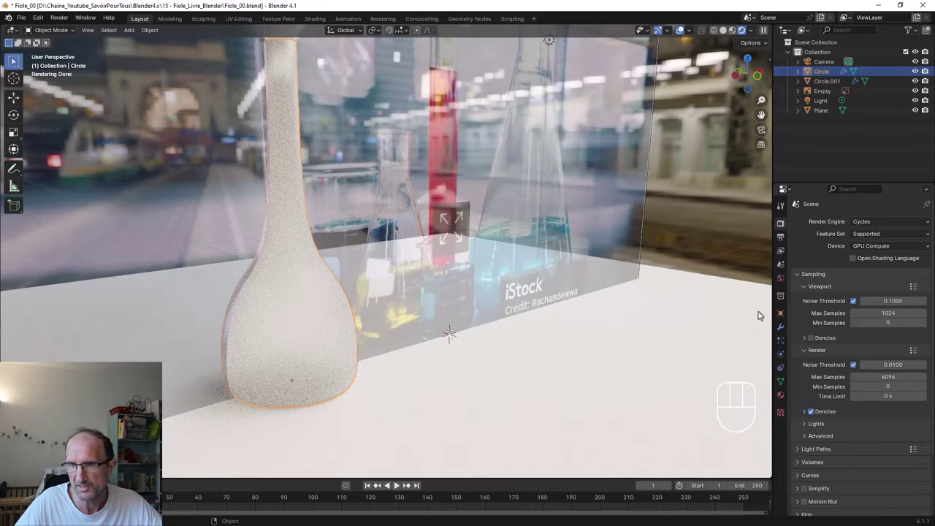
left_click(789, 402)
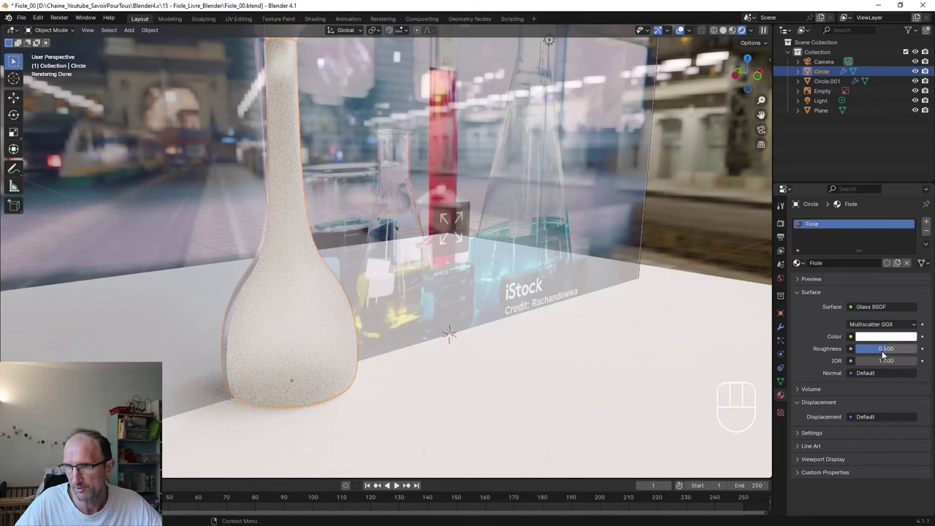
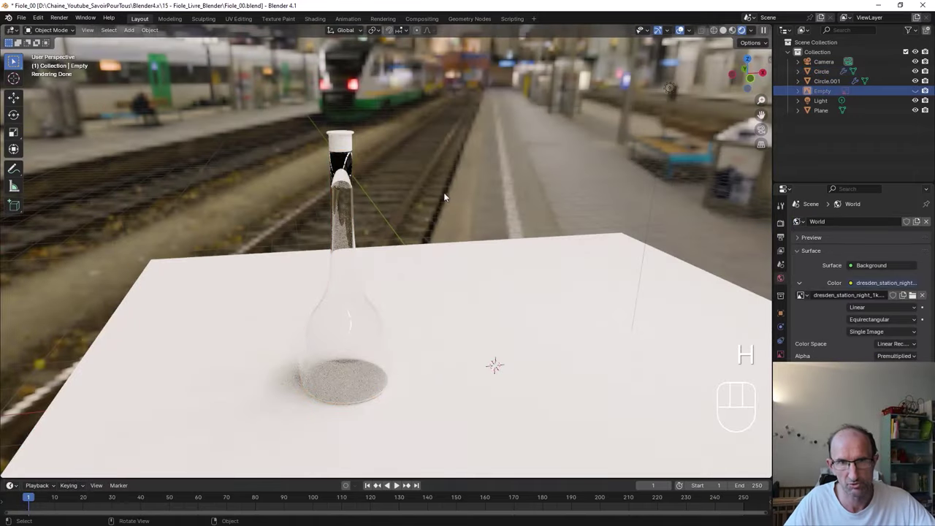
Select the Circle.001 cap, shrink it slightly and lower it onto the flask's neck
left_click_drag(397, 247, 435, 235)
left_click_drag(386, 129, 395, 178)
left_click_drag(378, 111, 396, 207)
left_click(406, 172)
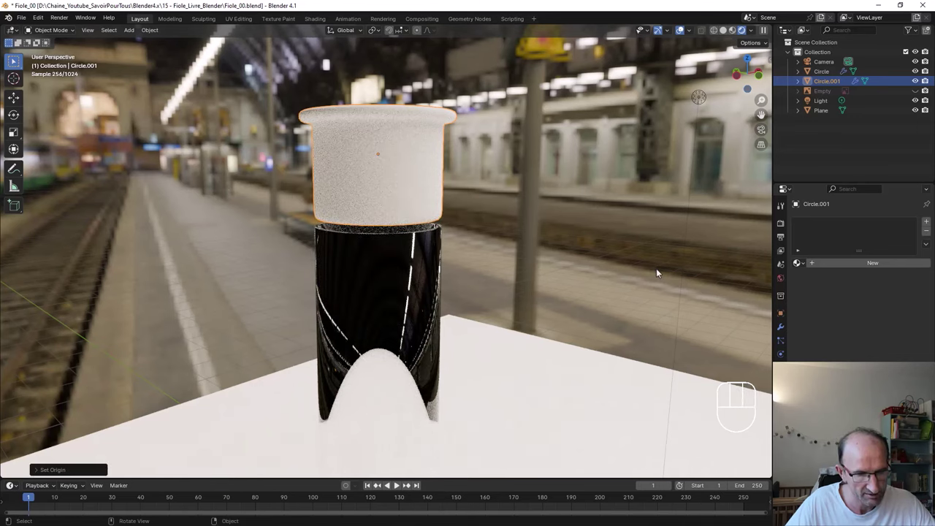
key("s")
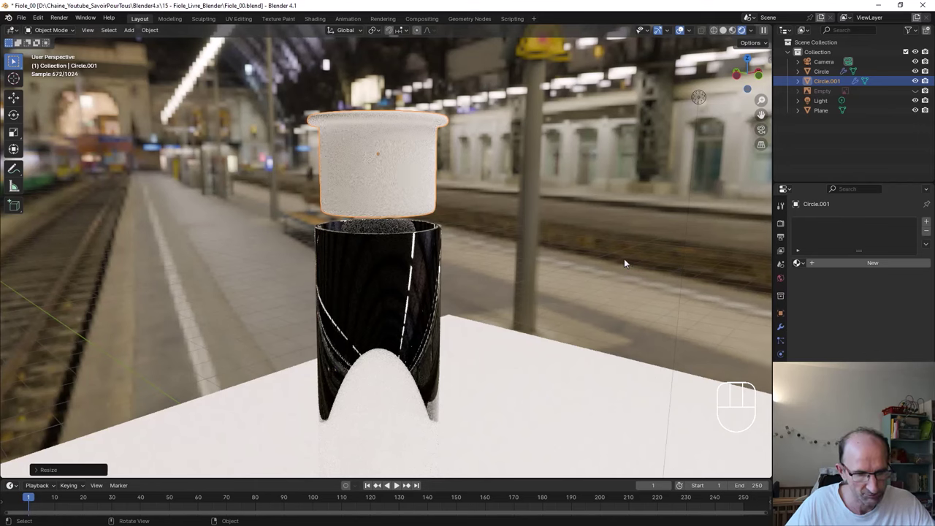
key("g")
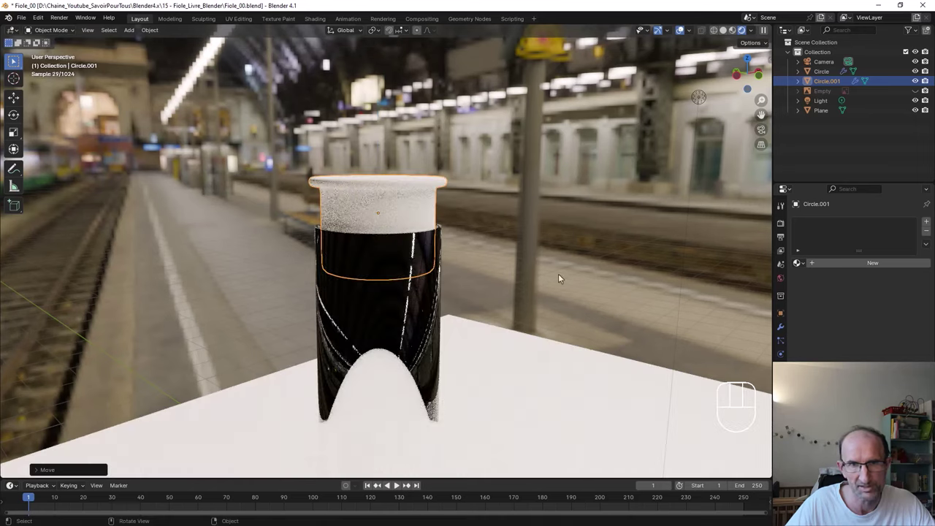
left_click_drag(416, 270, 399, 278)
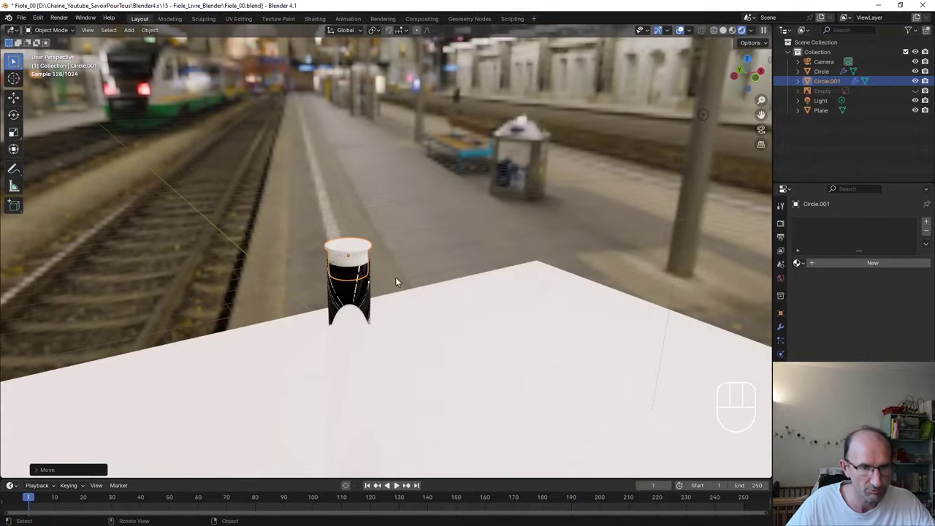
left_click_drag(397, 288, 448, 222)
left_click_drag(513, 256, 521, 184)
left_click_drag(519, 222, 521, 218)
middle_click(505, 225)
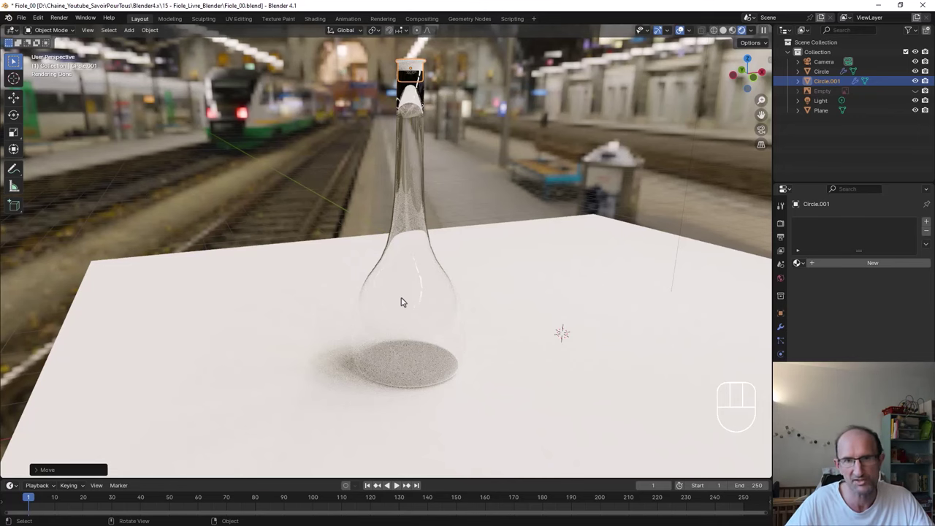
left_click_drag(413, 309, 422, 310)
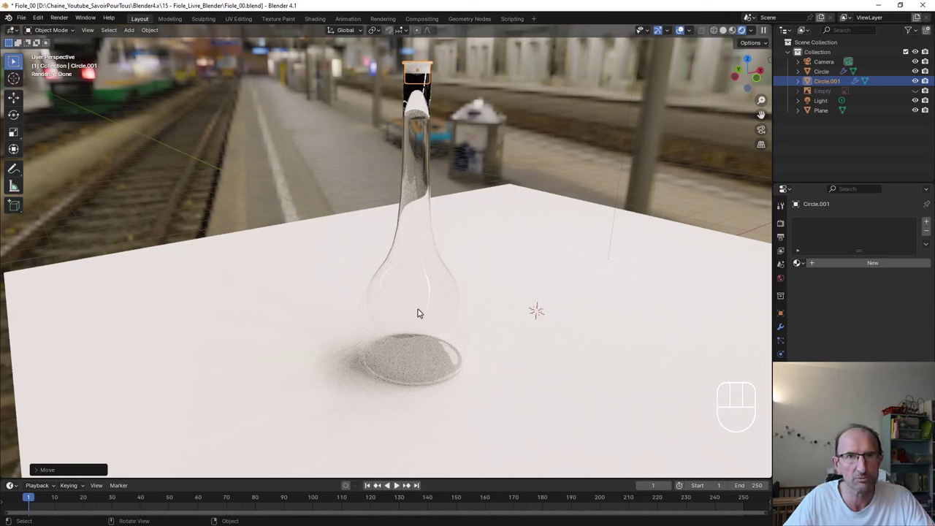
left_click_drag(422, 309, 420, 306)
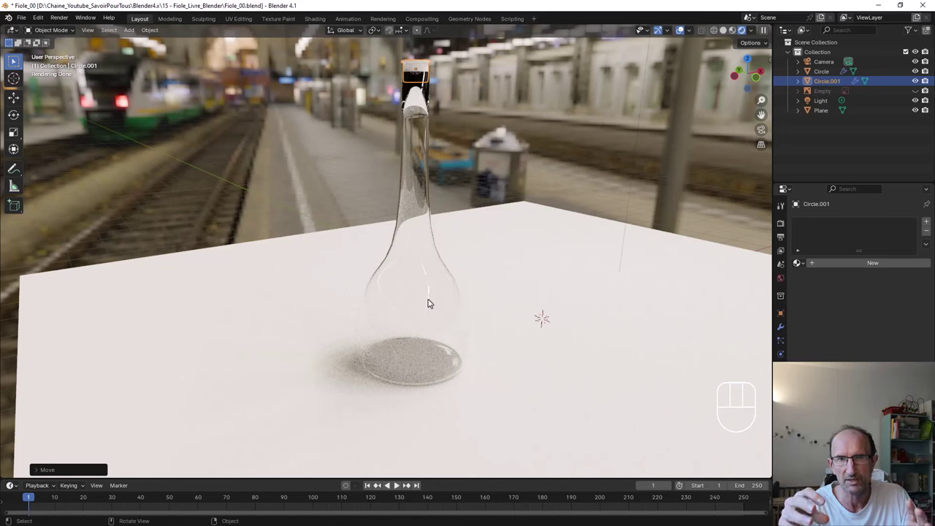
left_click_drag(443, 304, 444, 302)
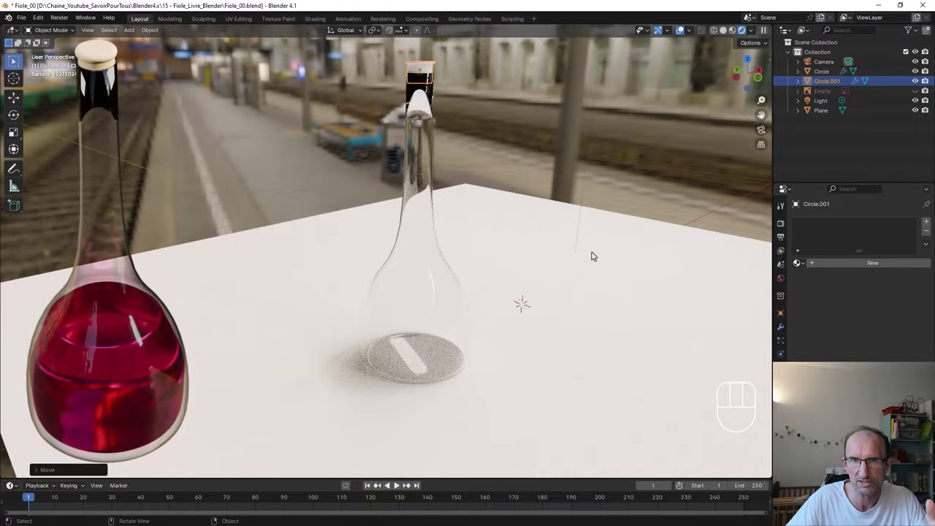